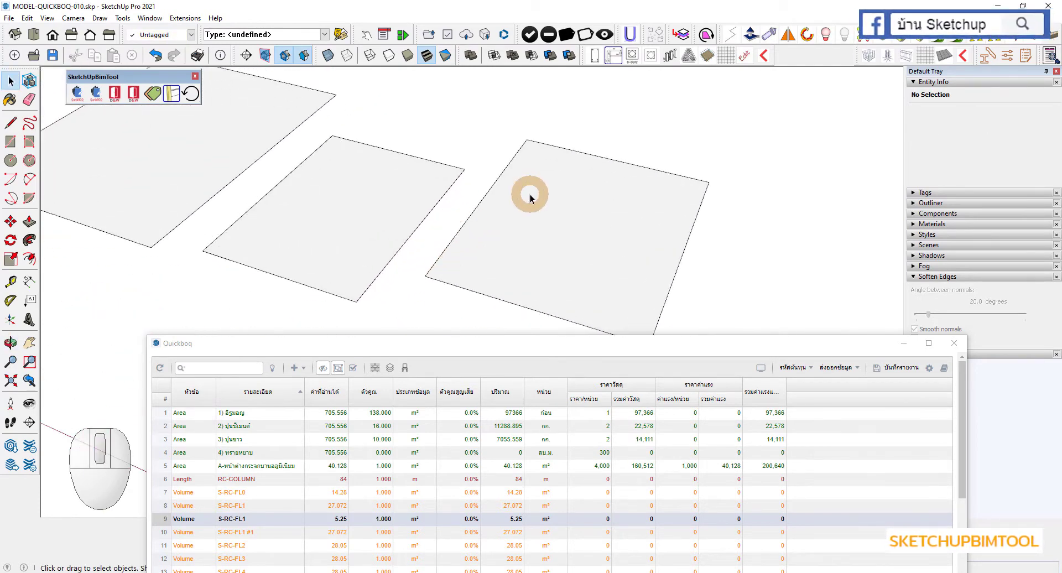
# Reverse the right-hand square's faces so its back side faces up
pyautogui.rightClick(534, 197)
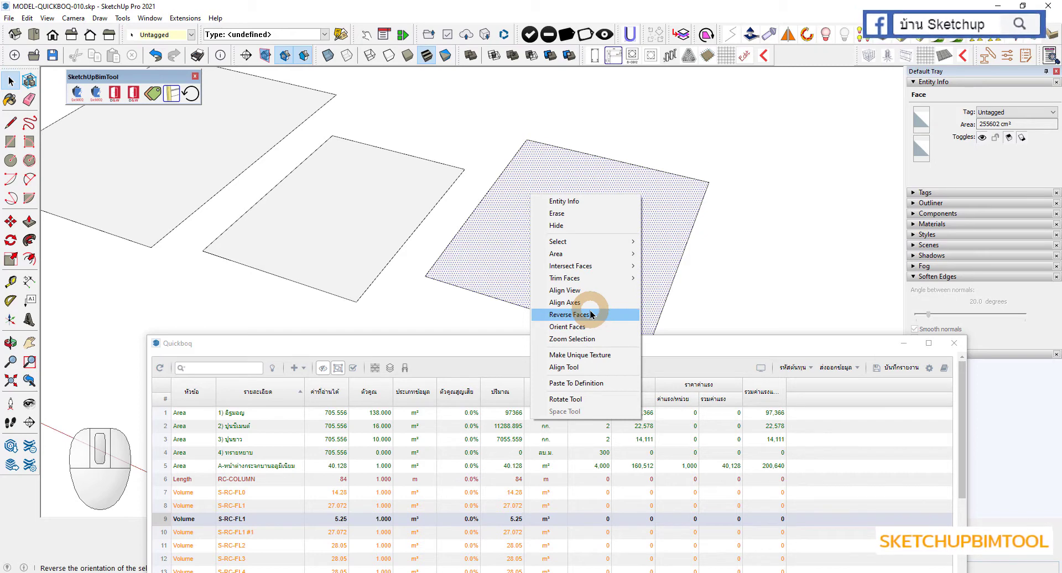
pyautogui.click(592, 314)
pyautogui.click(600, 215)
pyautogui.scroll(-3)
pyautogui.click(546, 276)
pyautogui.scroll(-3)
pyautogui.click(575, 241)
pyautogui.scroll(3)
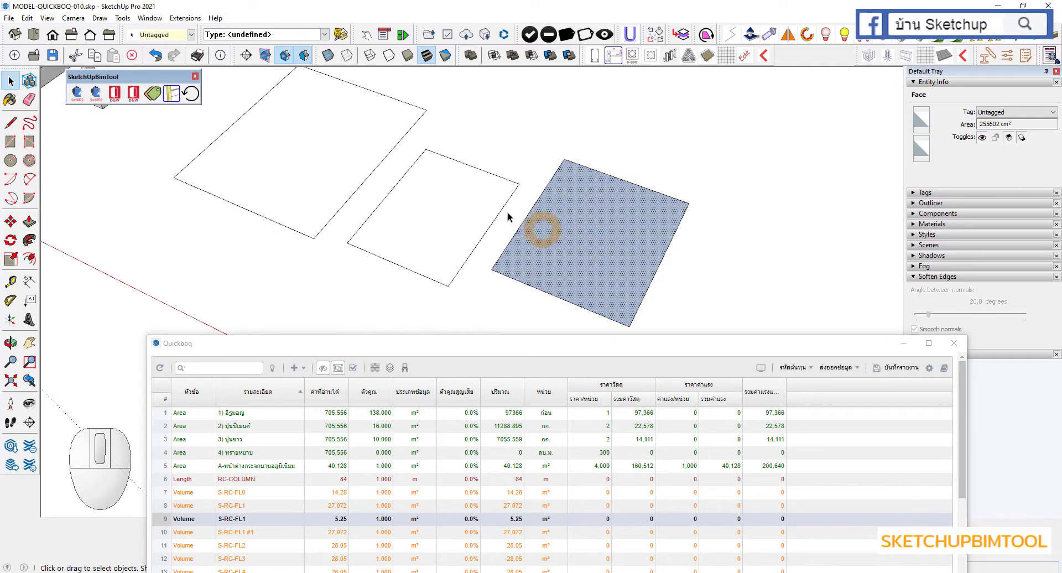
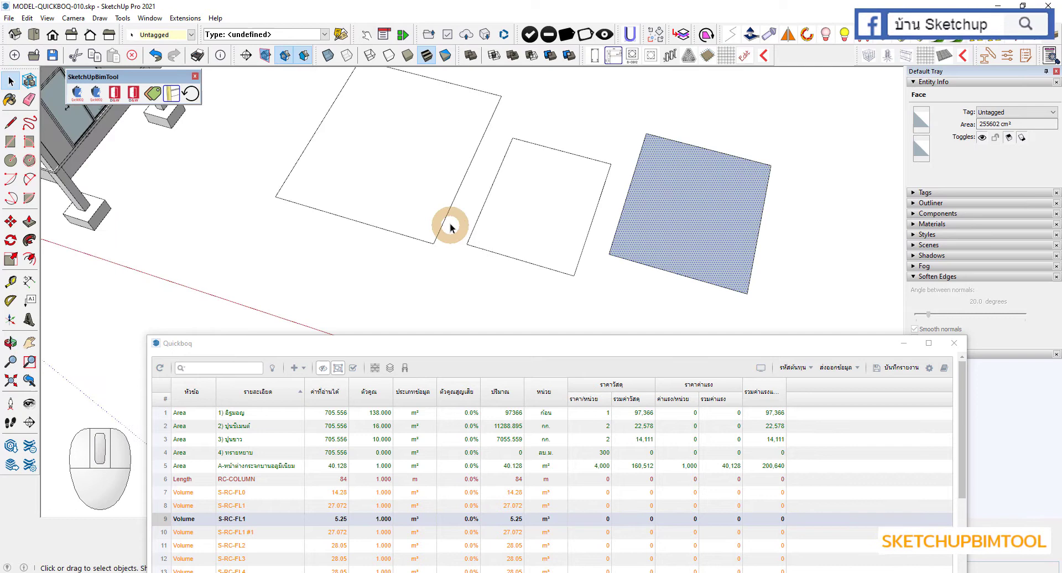
# Clear the selection, orbit around the squares and narrow the quantity list window
pyautogui.scroll(3)
pyautogui.click(443, 284)
pyautogui.scroll(3)
pyautogui.middleClick(442, 269)
pyautogui.scroll(-3)
pyautogui.middleClick(411, 239)
pyautogui.scroll(3)
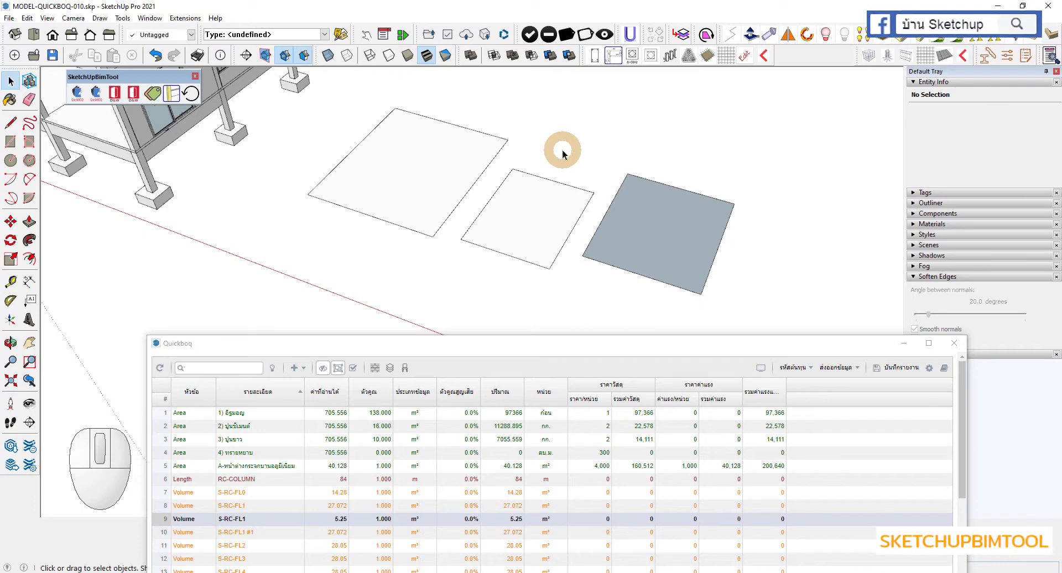
pyautogui.moveTo(845, 348); pyautogui.dragTo(707, 372)
# Paint the left square with 0038_Orange from the Colors-Named category
pyautogui.click(968, 297)
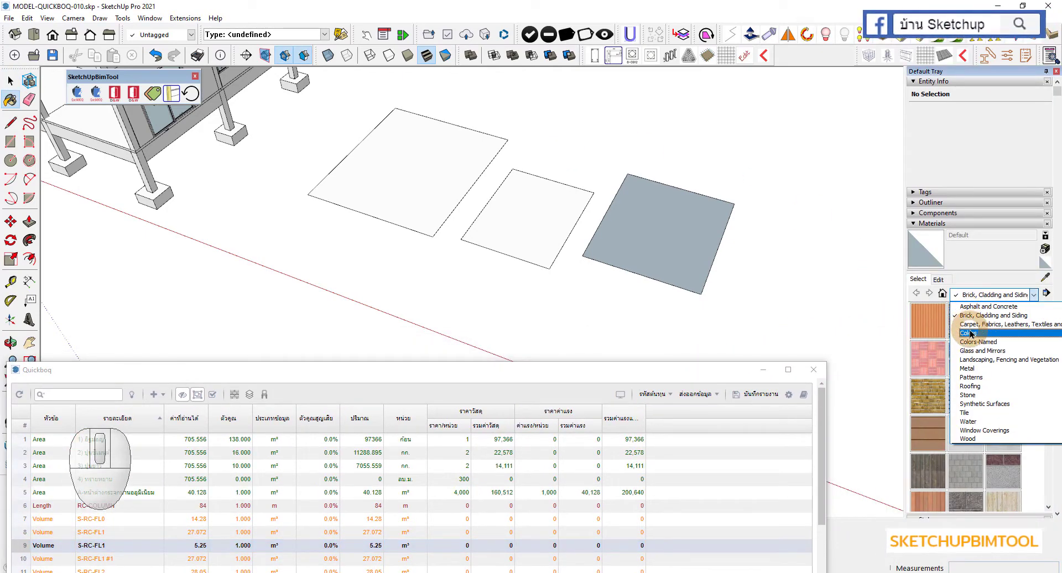
pyautogui.click(971, 343)
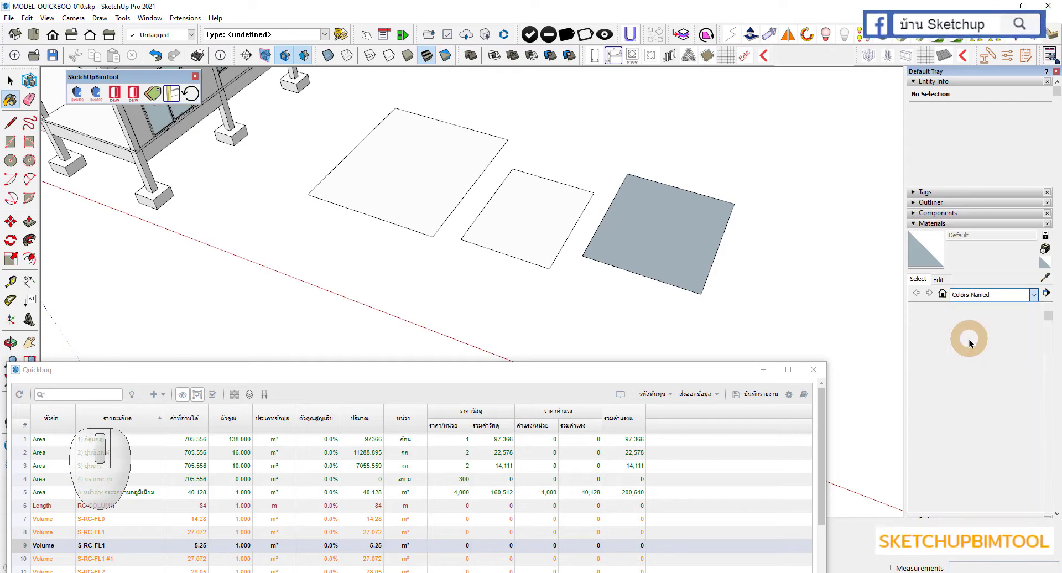
pyautogui.scroll(-3)
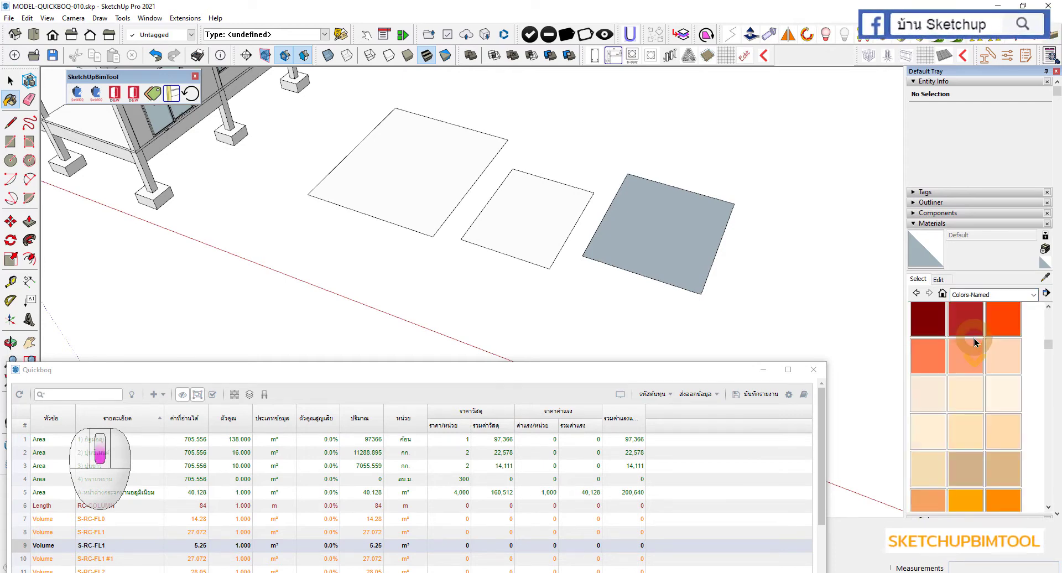
pyautogui.scroll(-3)
pyautogui.click(972, 370)
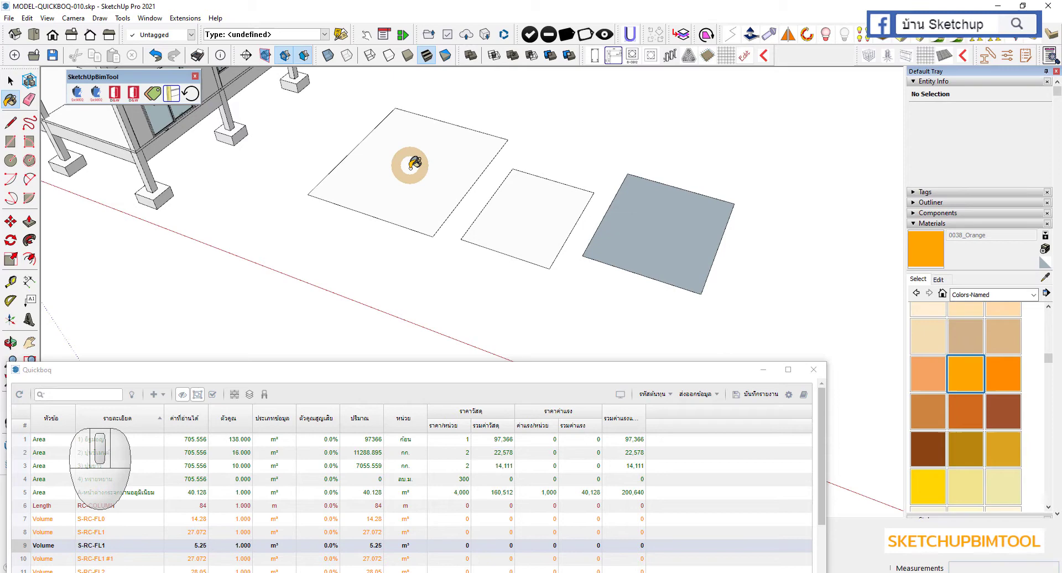
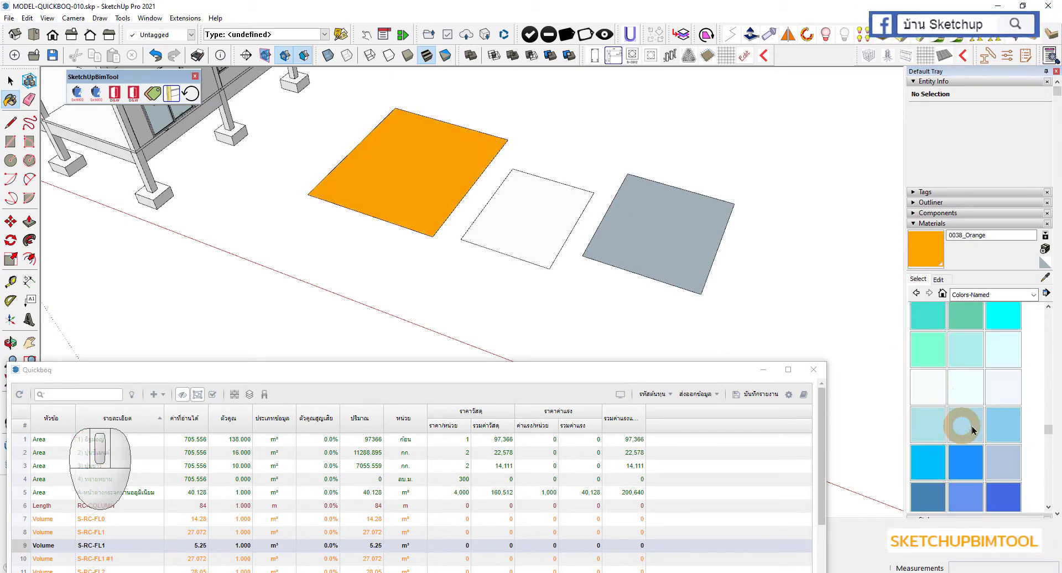
# Paint the middle square with 0098_DodgerBlue
pyautogui.click(1000, 431)
pyautogui.click(969, 460)
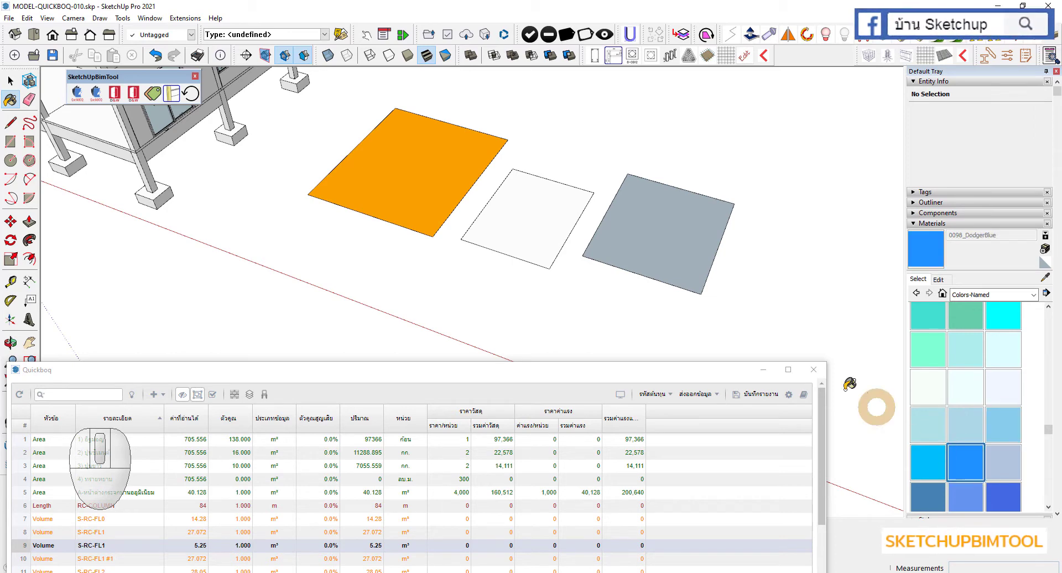
pyautogui.click(546, 226)
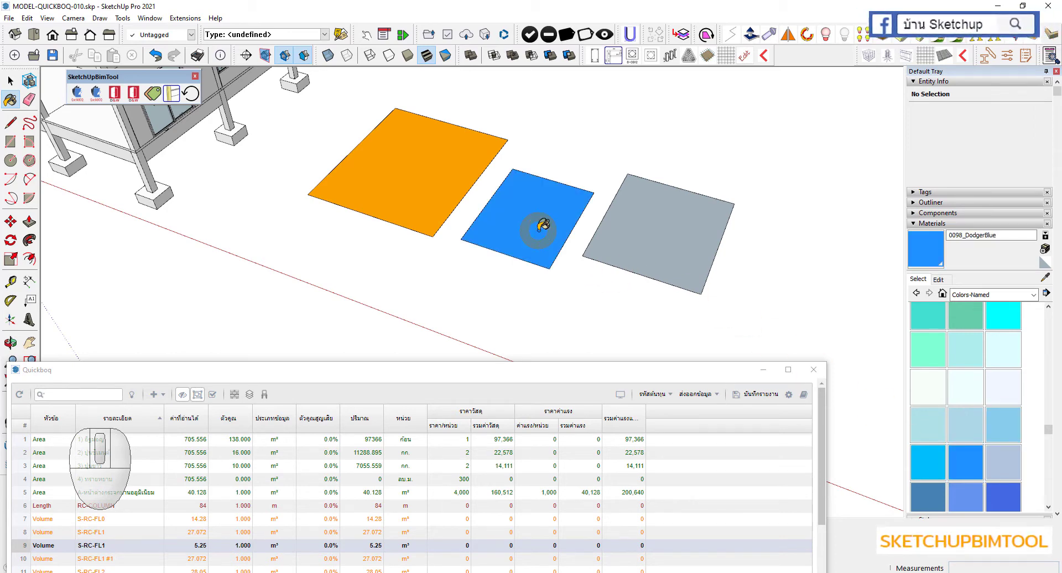
pyautogui.scroll(-3)
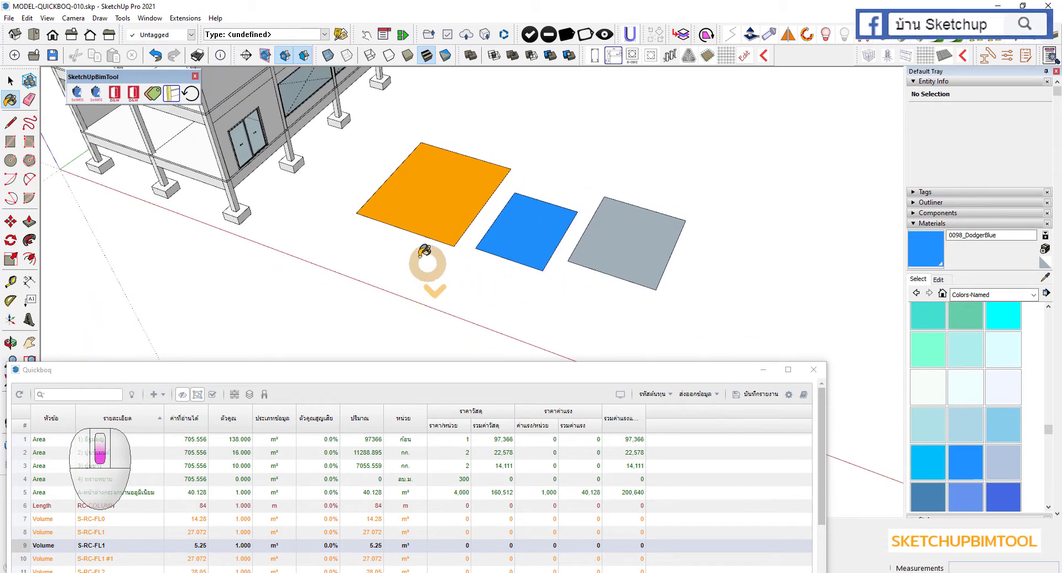
pyautogui.middleClick(433, 150)
pyautogui.middleClick(434, 155)
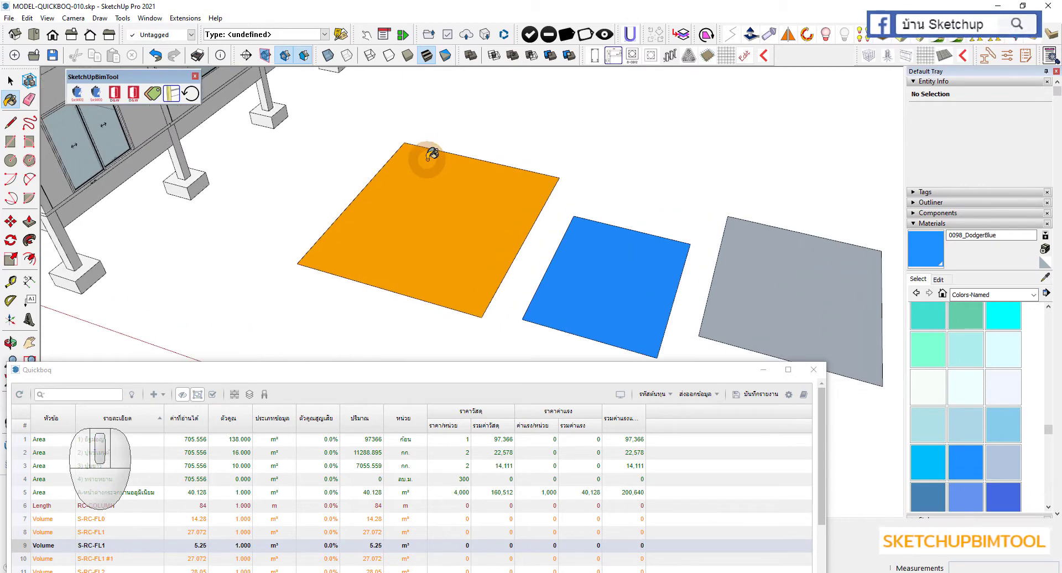
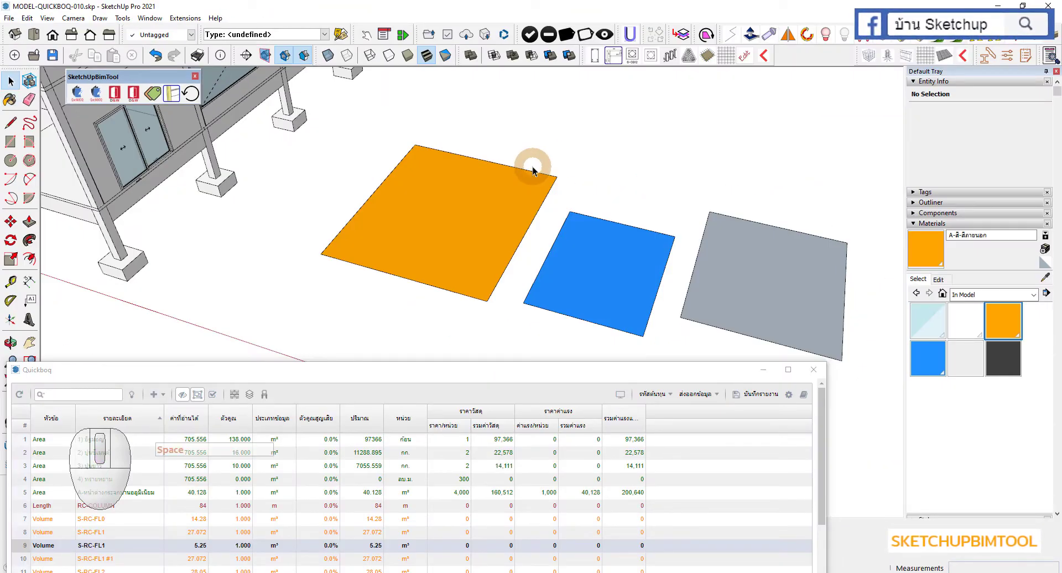
# Sample the blue square's material with the Paint Bucket for renaming as paint
pyautogui.press('b')
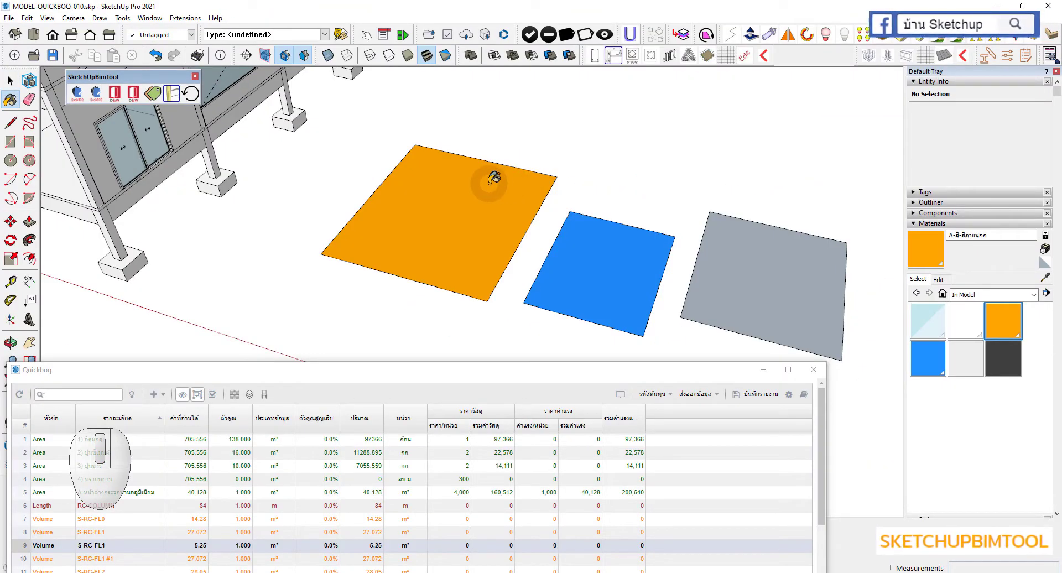
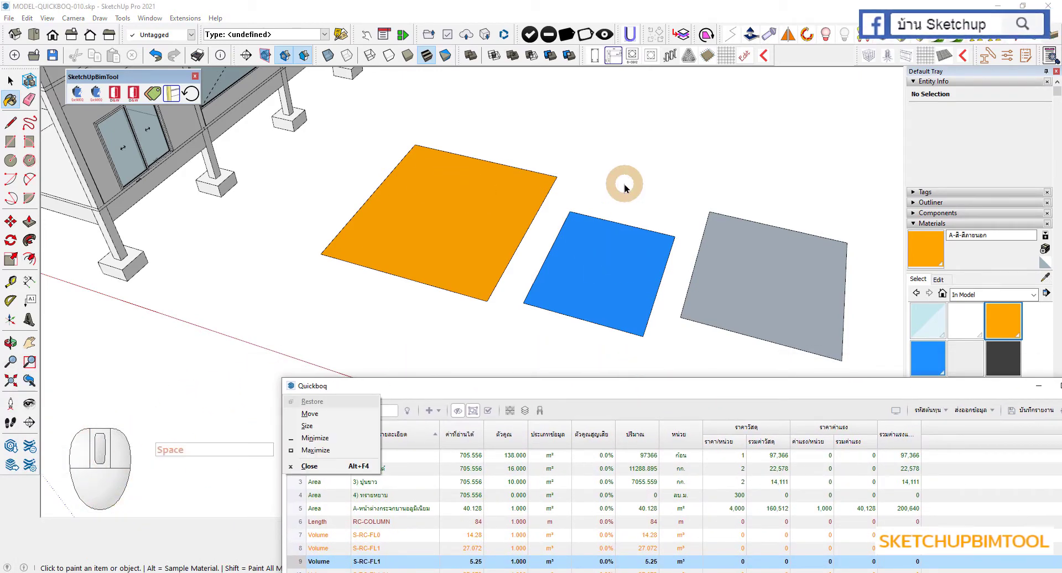
pyautogui.press('b')
pyautogui.press('space')
pyautogui.middleClick(621, 195)
pyautogui.middleClick(620, 196)
pyautogui.press('b')
pyautogui.click(651, 185)
pyautogui.middleClick(655, 177)
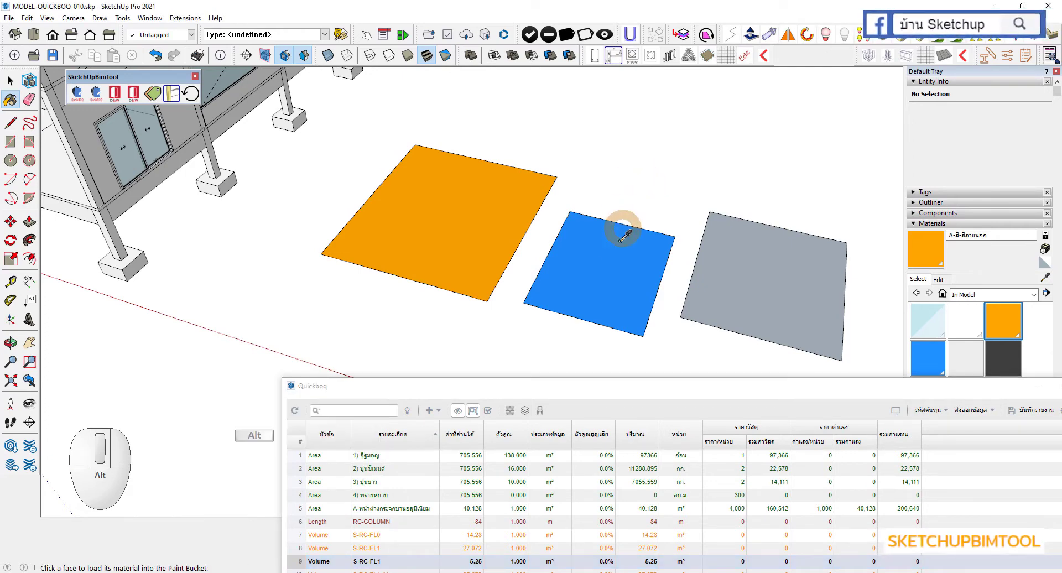
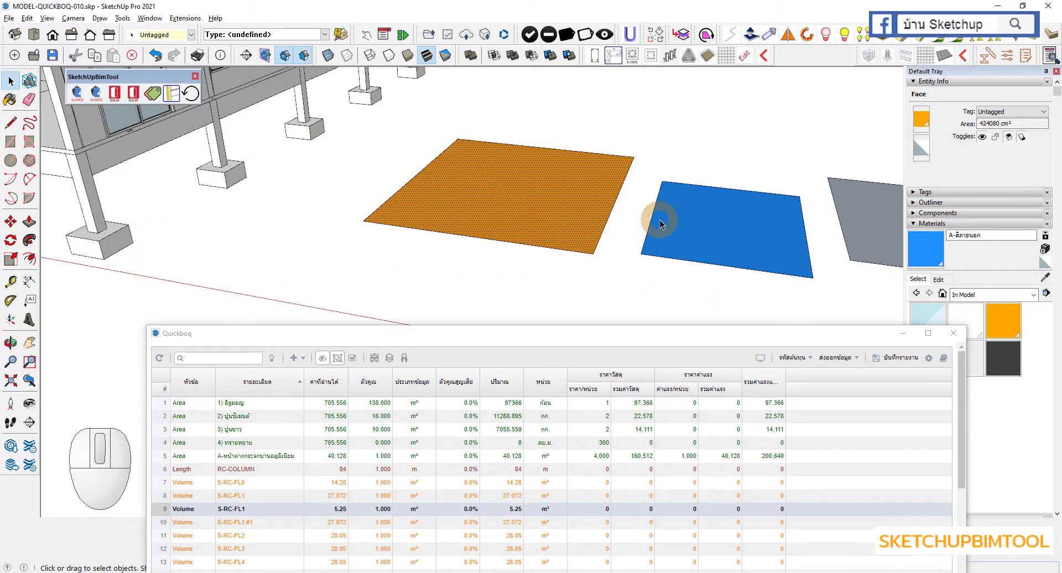
# Check the coloured squares' face areas while orbiting the model
pyautogui.click(679, 223)
pyautogui.scroll(3)
pyautogui.middleClick(287, 381)
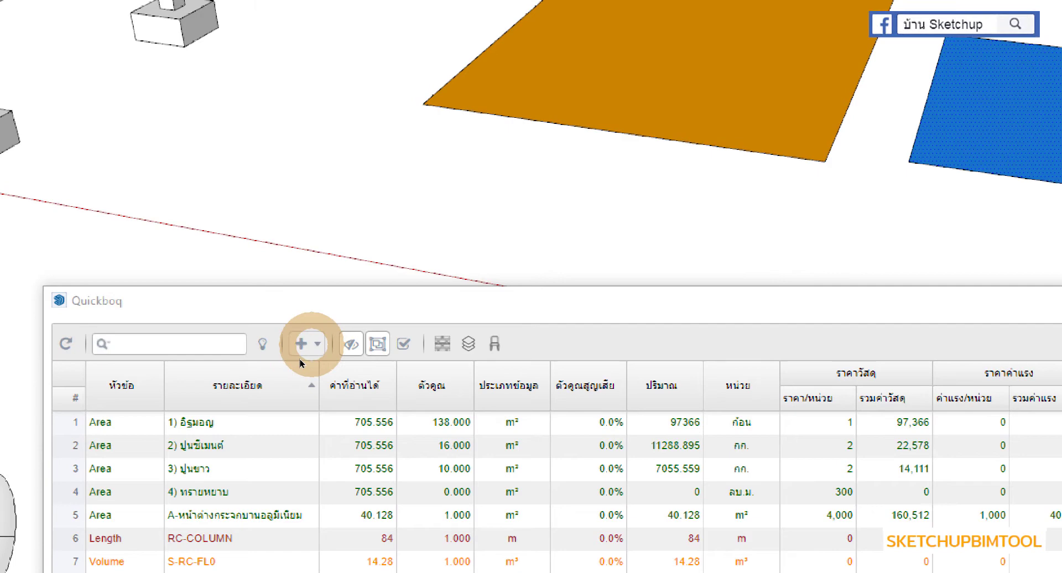
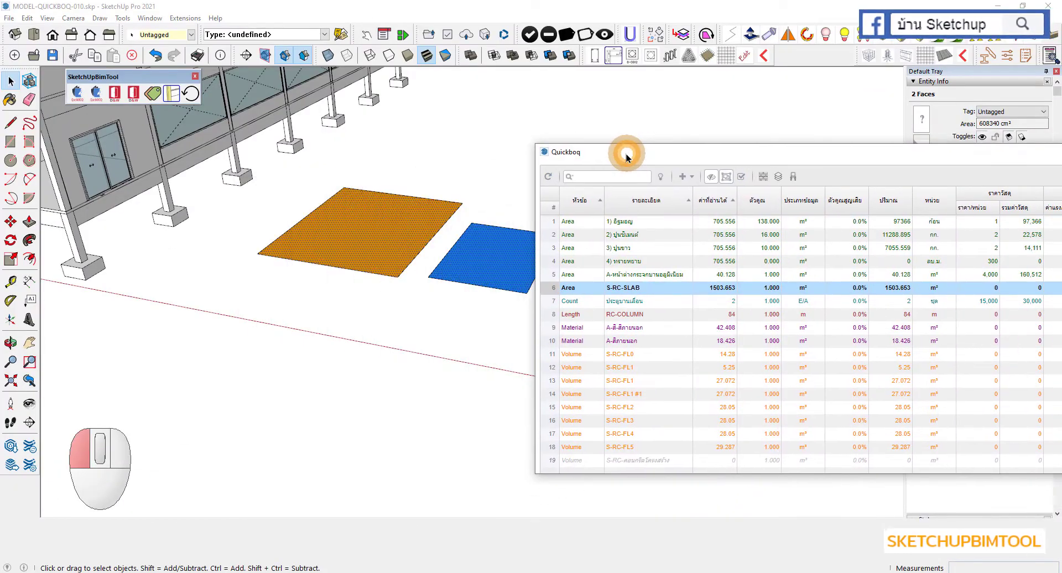
# Clear the selection and orbit to view the building and squares
pyautogui.click(450, 372)
pyautogui.press('space')
pyautogui.click(441, 362)
pyautogui.scroll(-3)
pyautogui.middleClick(347, 371)
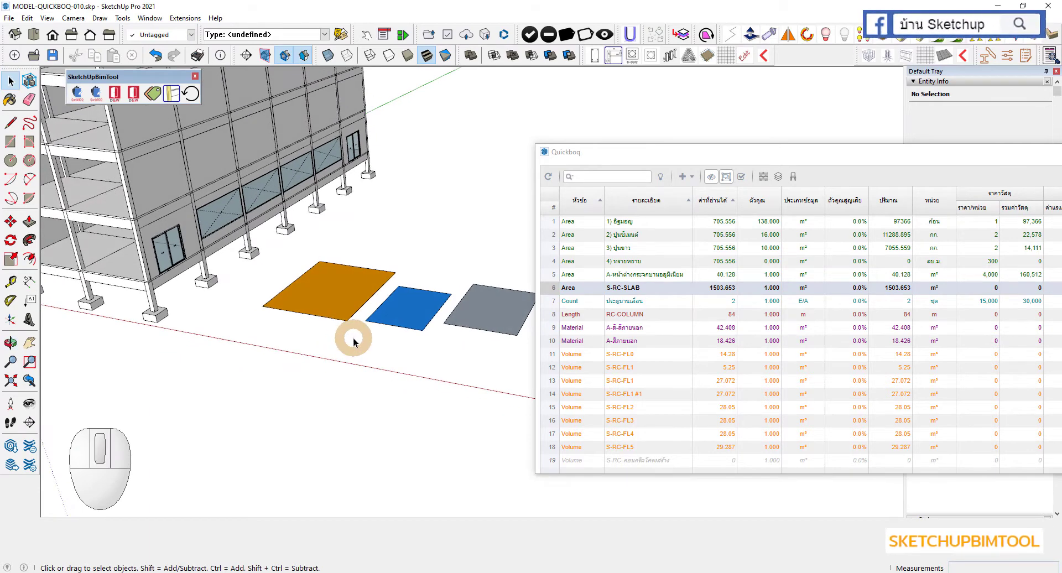
# Highlight the faces of both paint material rows from the Quickboq list
pyautogui.click(632, 329)
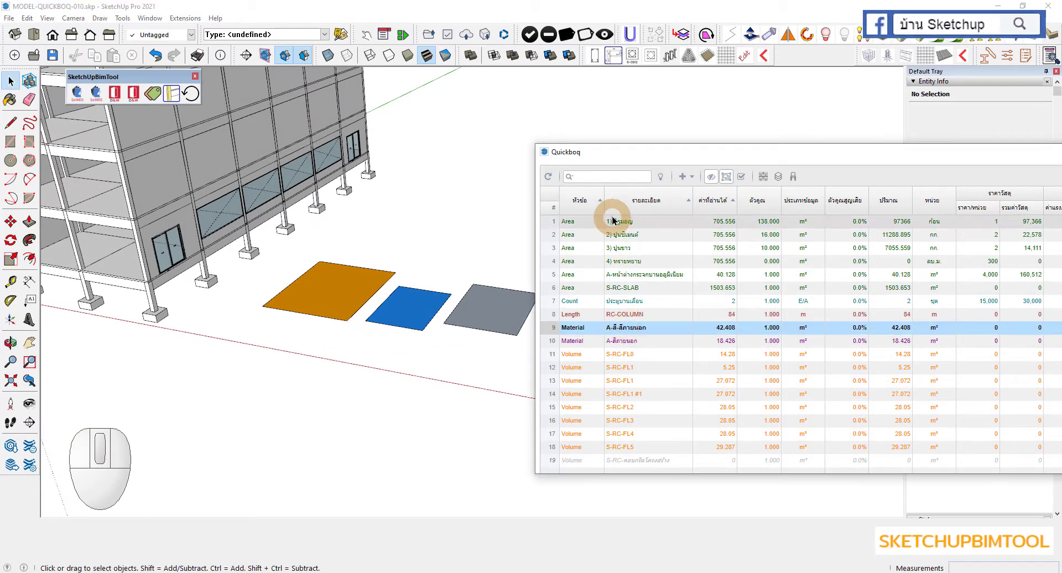
pyautogui.click(665, 181)
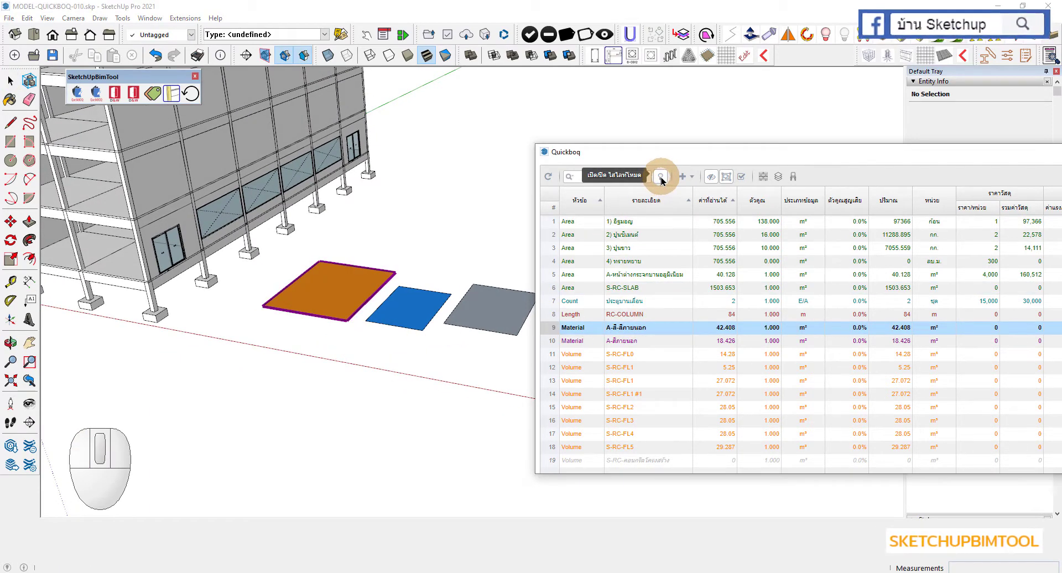
pyautogui.click(635, 341)
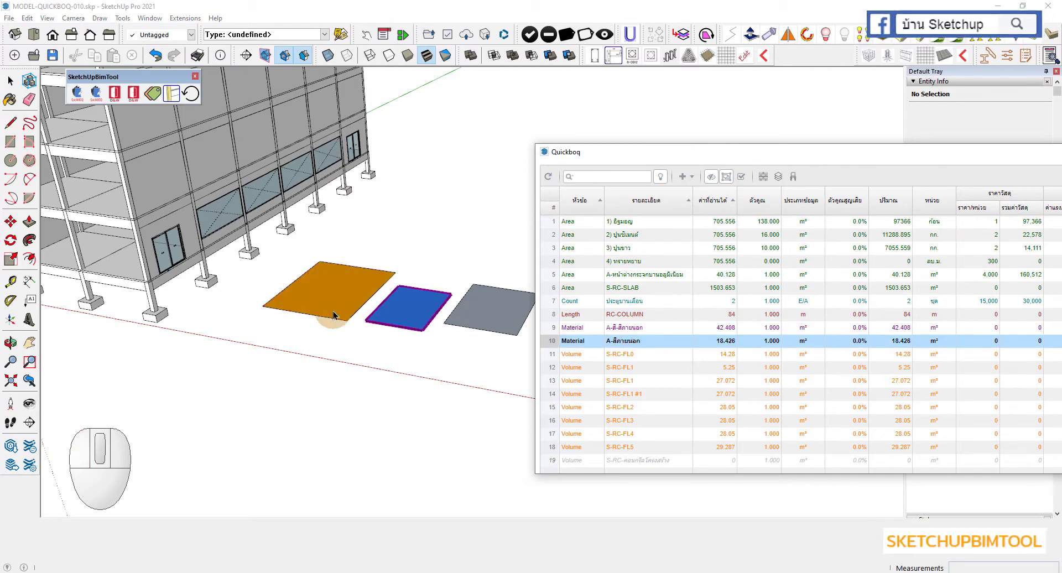
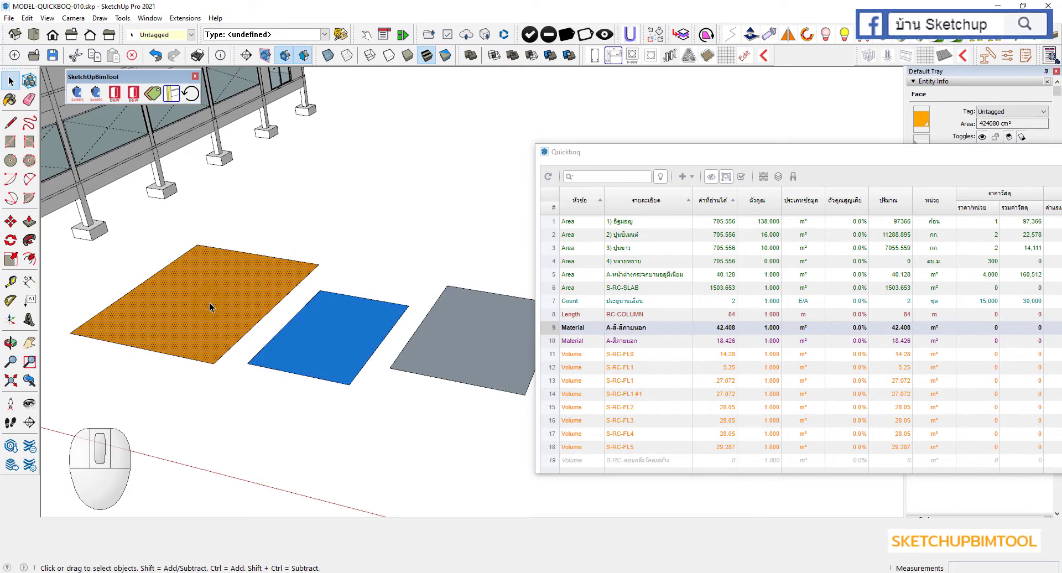
pyautogui.scroll(-3)
pyautogui.middleClick(274, 319)
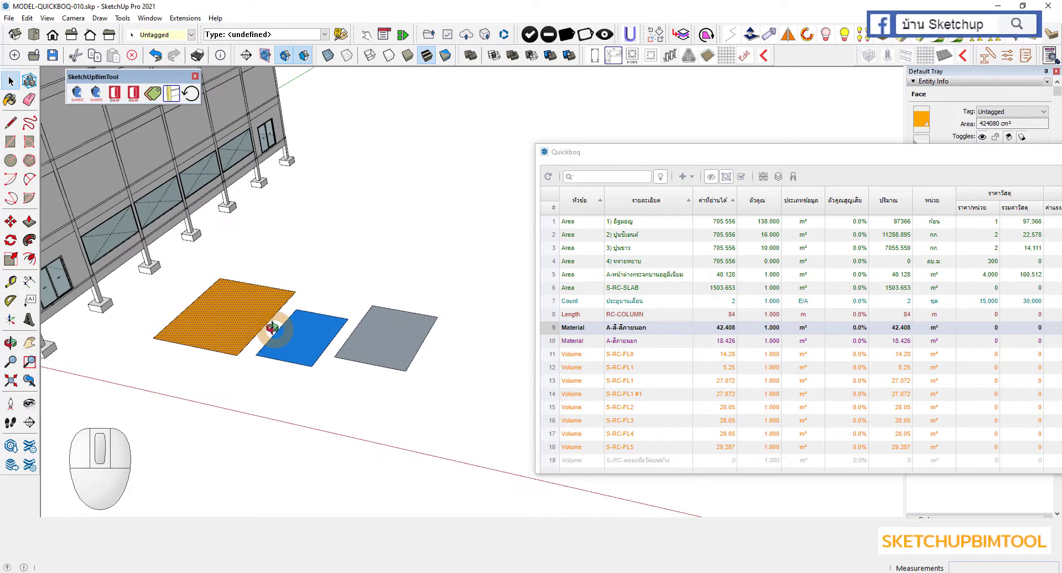
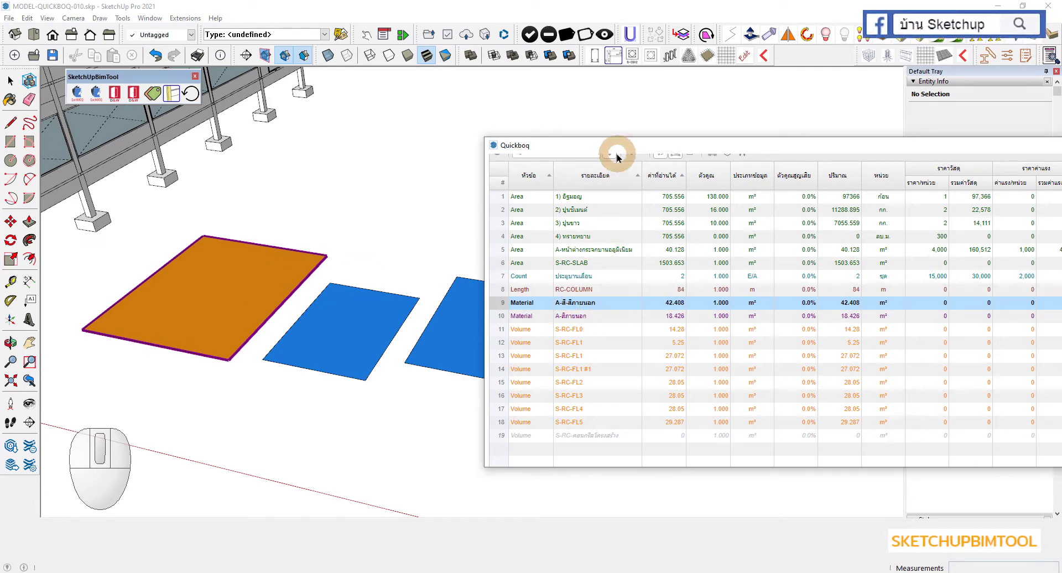
pyautogui.moveTo(613, 151); pyautogui.dragTo(717, 118)
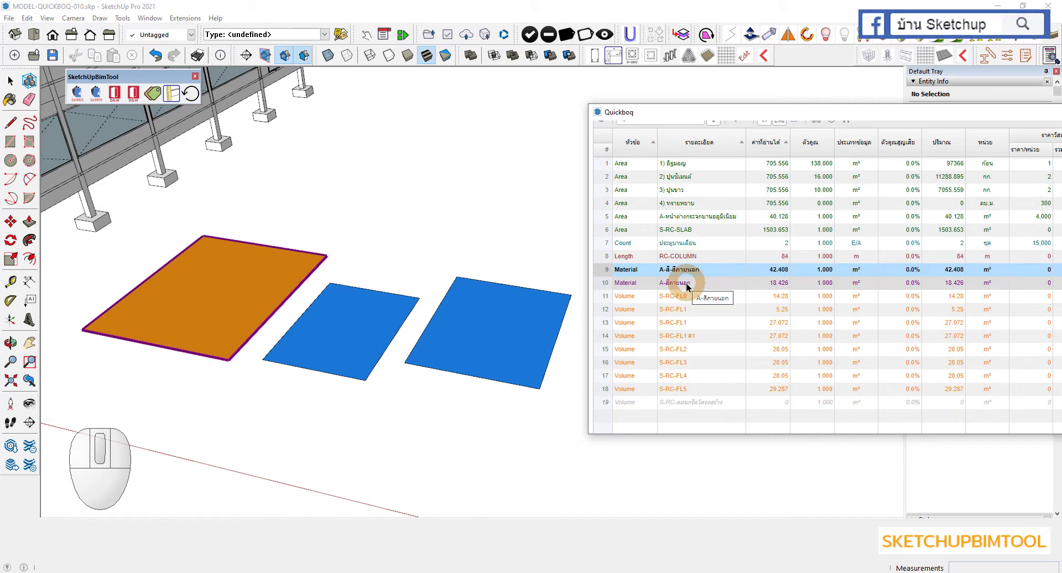
pyautogui.click(690, 288)
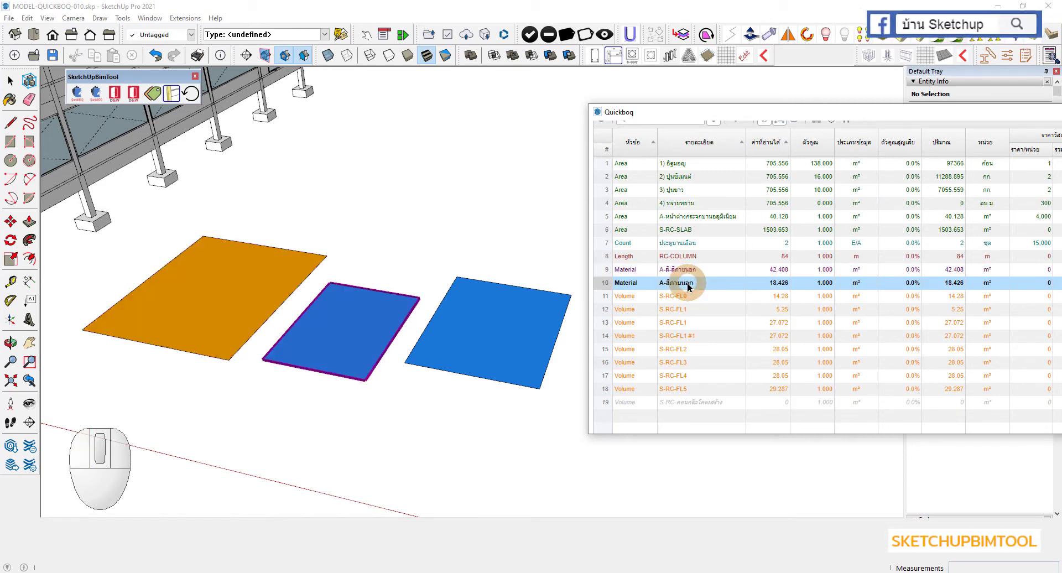
pyautogui.click(694, 276)
# Rename the orange material to interior paint A-สี-สีทาภายใน
pyautogui.click(863, 117)
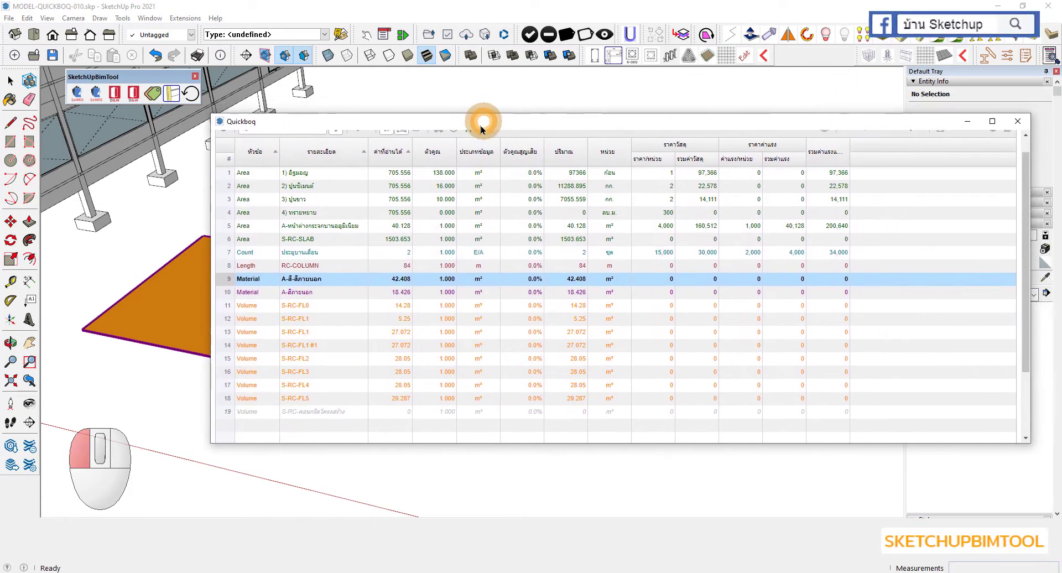
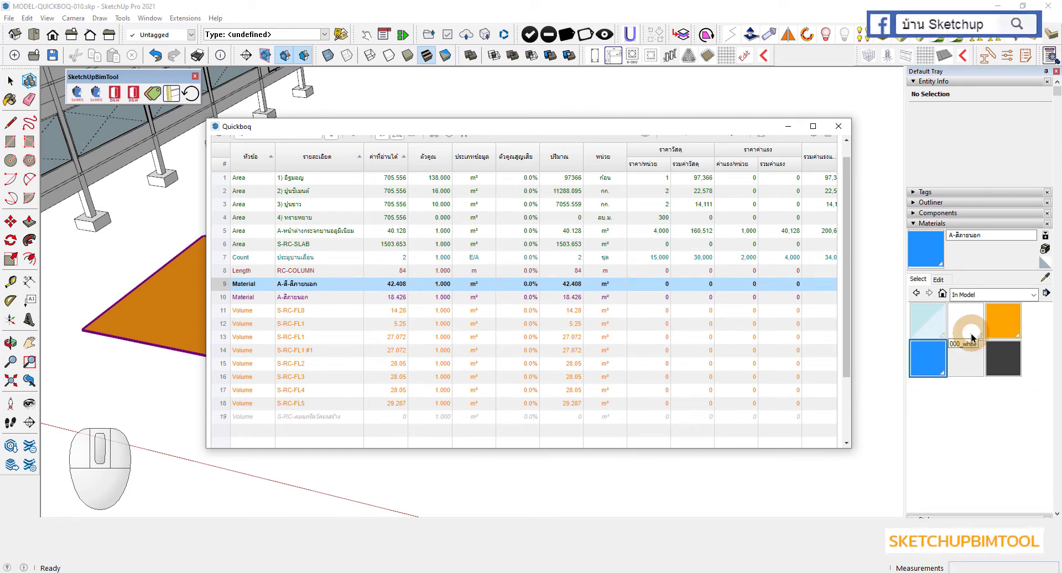
pyautogui.click(1003, 326)
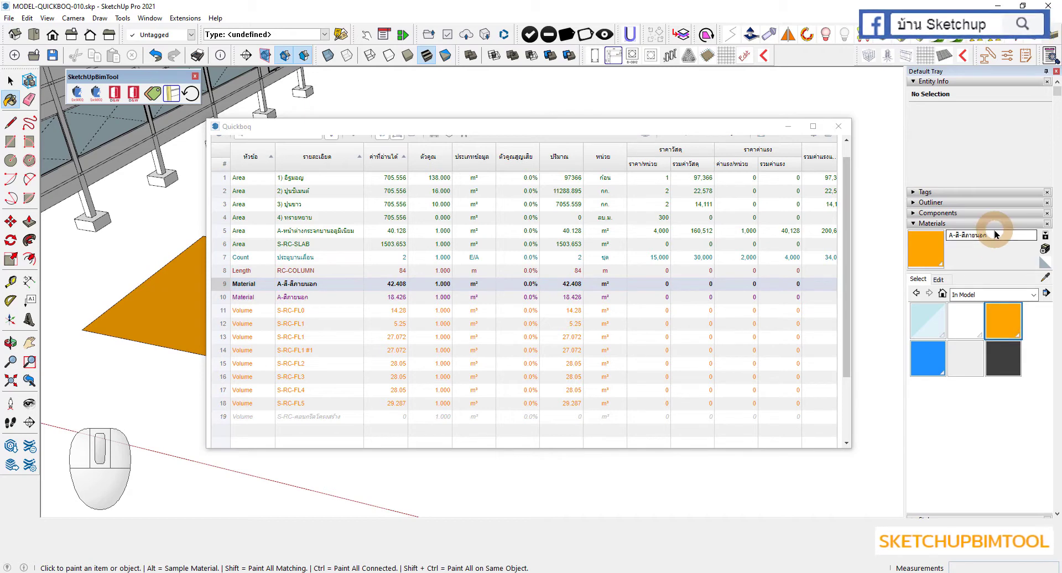
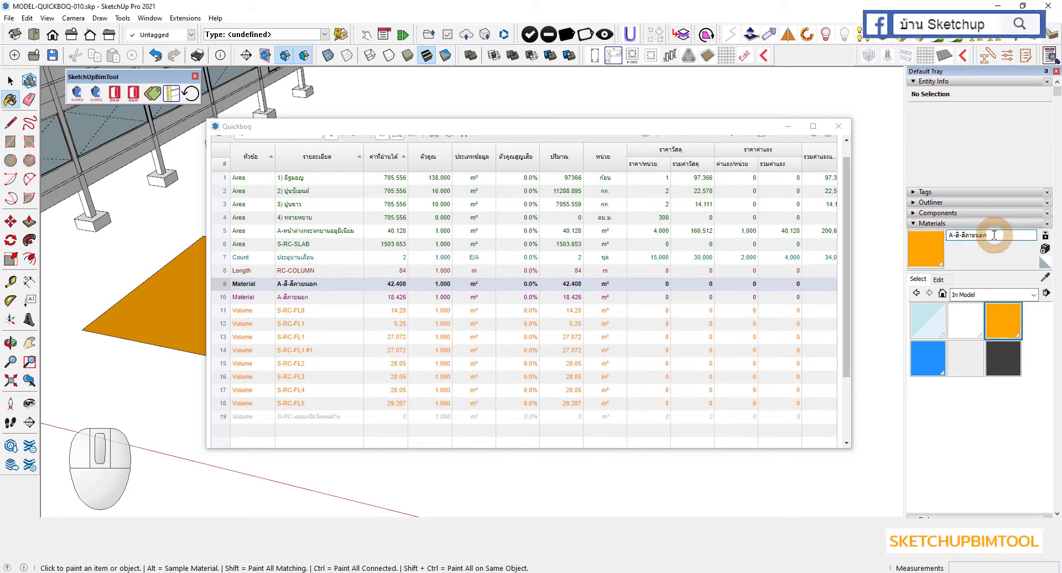
pyautogui.press('BackSpace')
pyautogui.press('BackSpace')
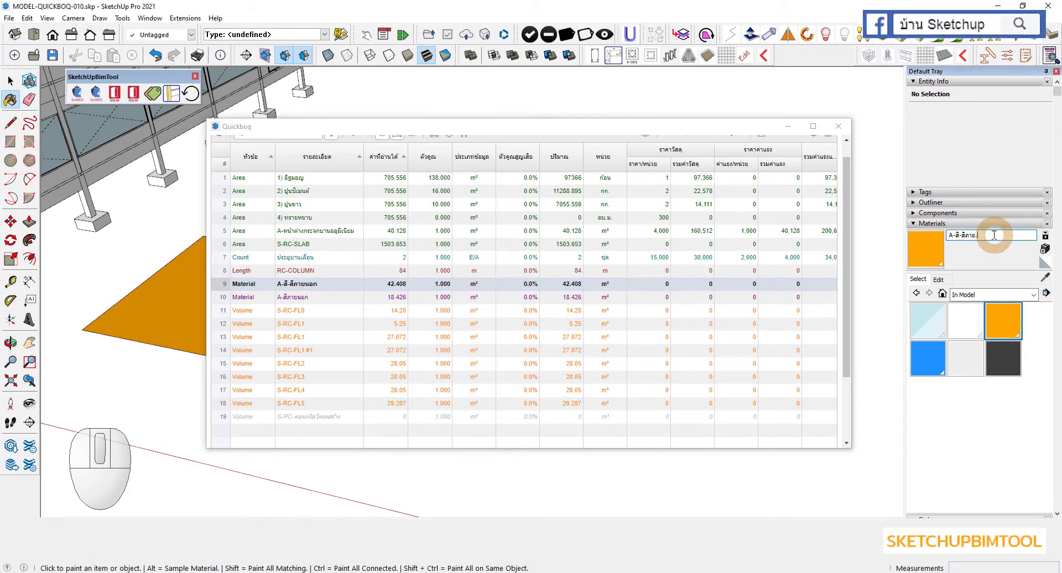
pyautogui.press('BackSpace')
pyautogui.press('o')
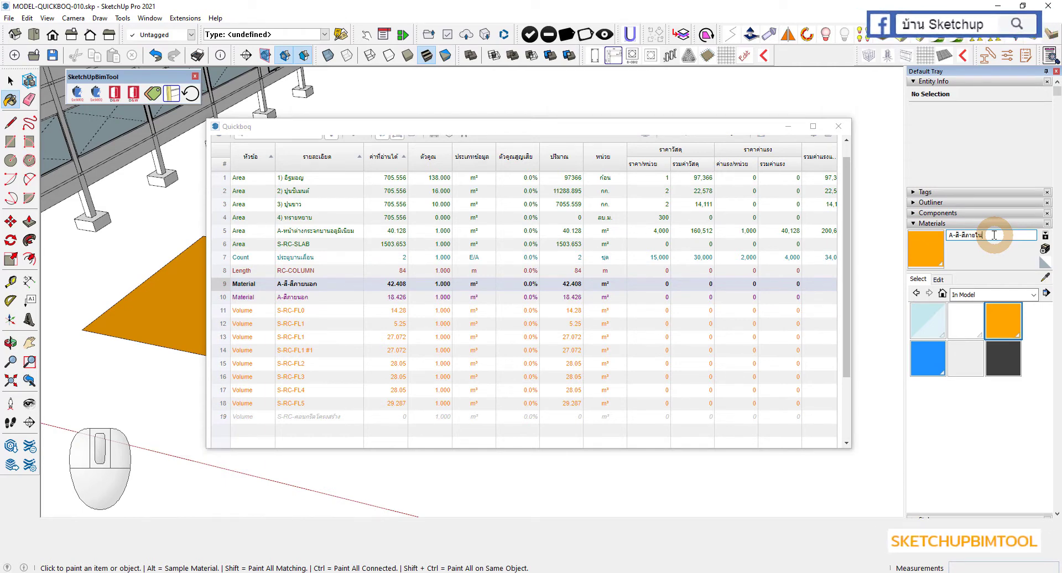
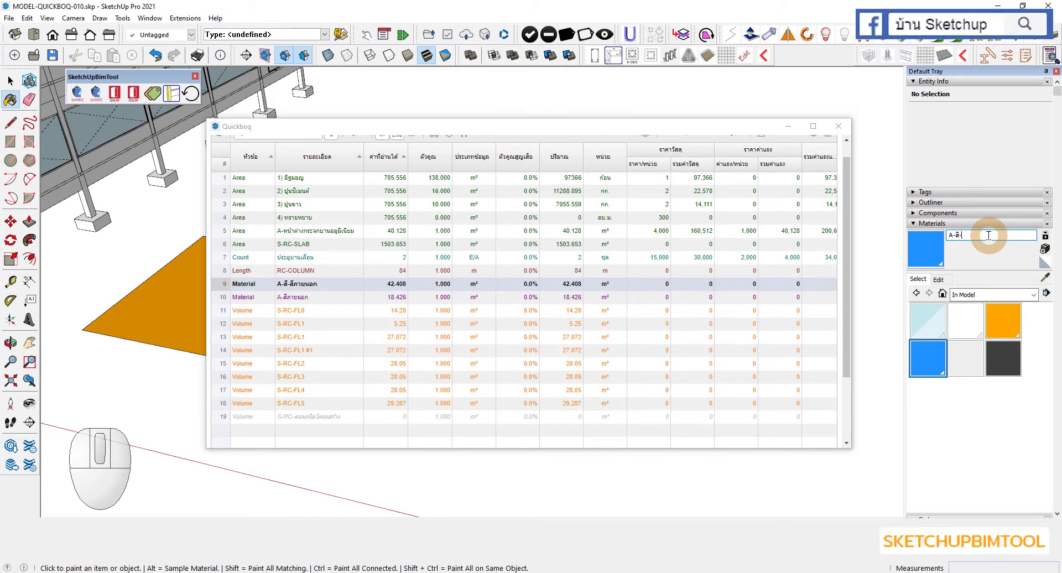
# Rename the blue material to exterior paint A-สี-สีทาภายนอก
pyautogui.press('l')
pyautogui.press('l')
pyautogui.press('BackSpace')
pyautogui.press('BackSpace')
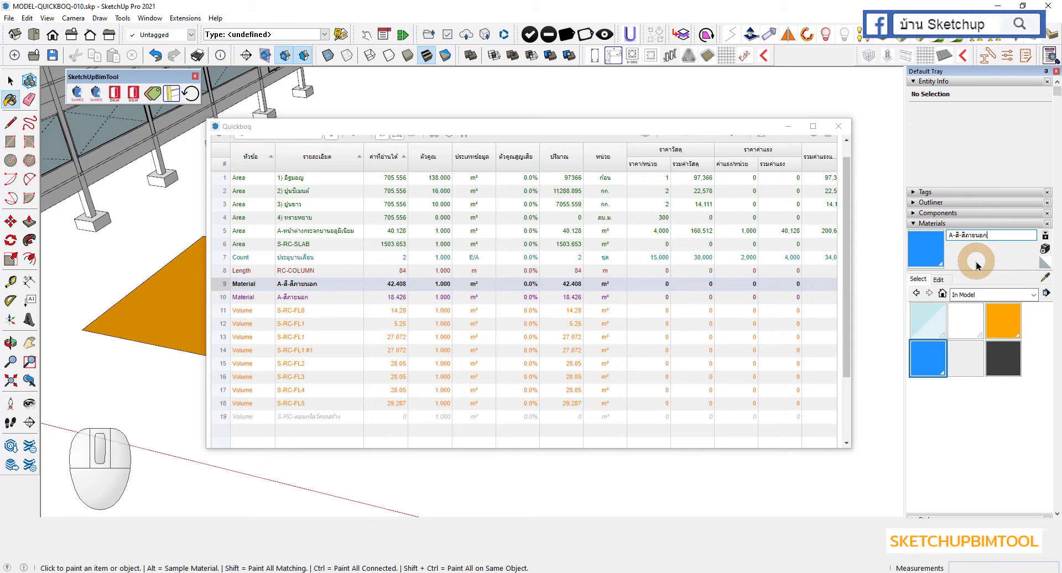
pyautogui.click(949, 435)
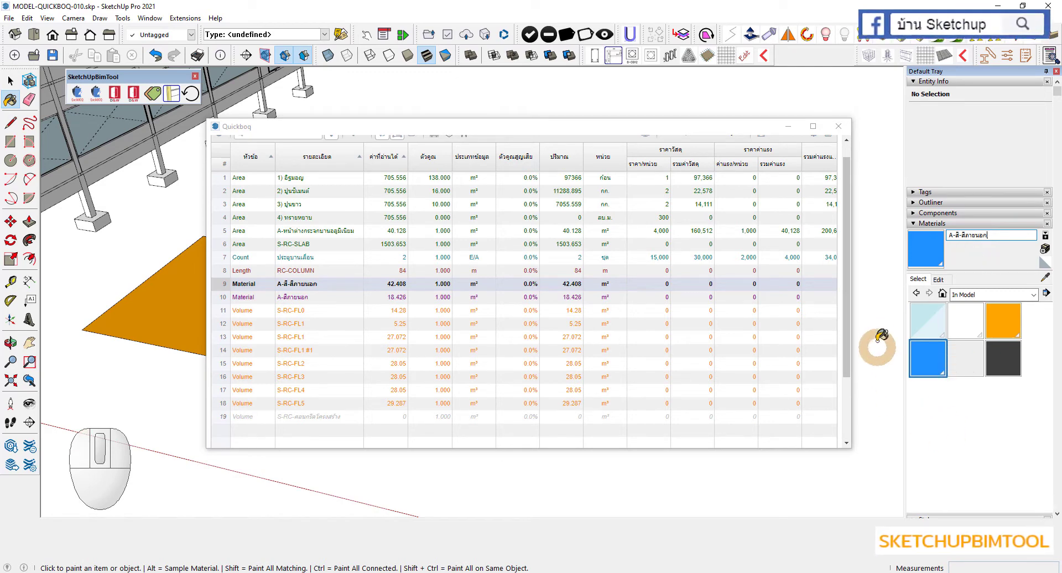
# Refresh the Quickboq report and check the paint material rows
pyautogui.scroll(3)
pyautogui.press('space')
pyautogui.click(872, 321)
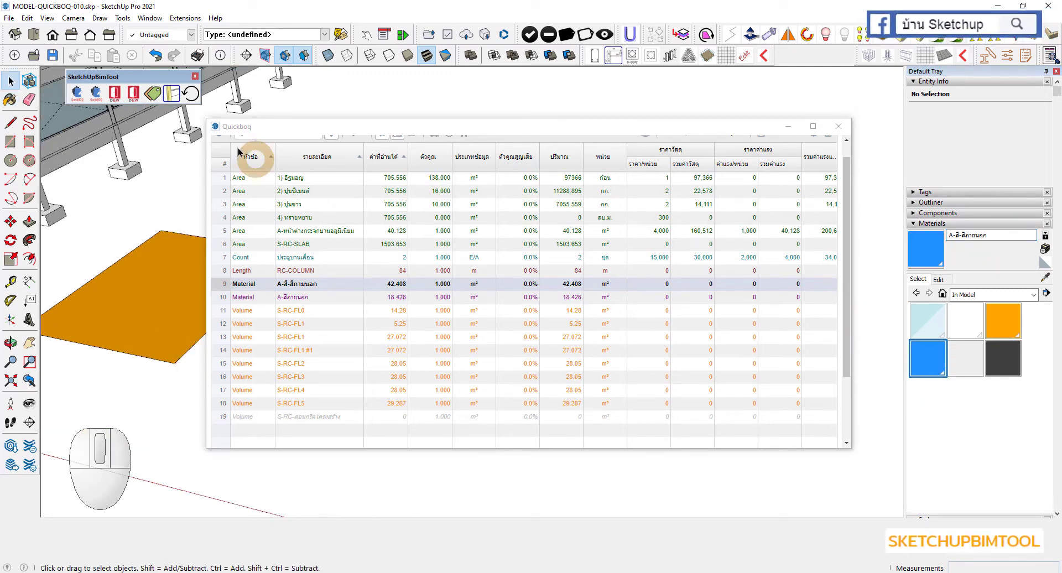
pyautogui.scroll(3)
pyautogui.click(225, 153)
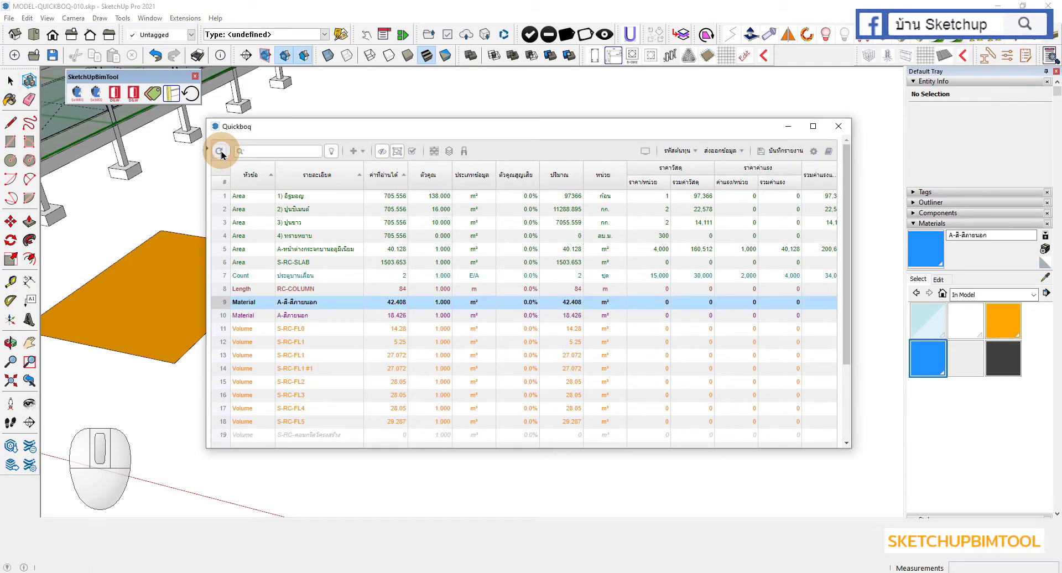
pyautogui.click(310, 304)
pyautogui.click(306, 317)
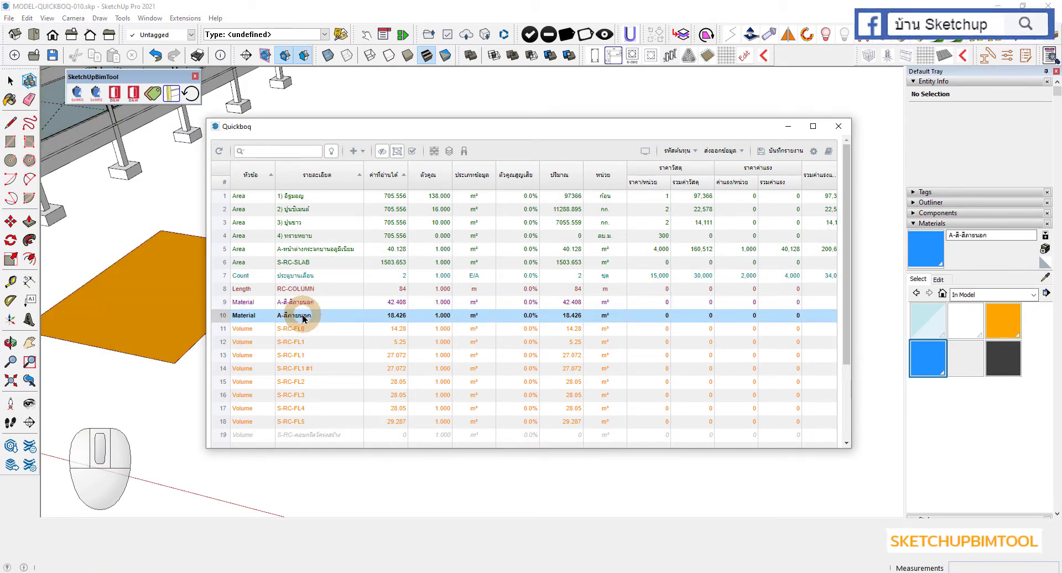
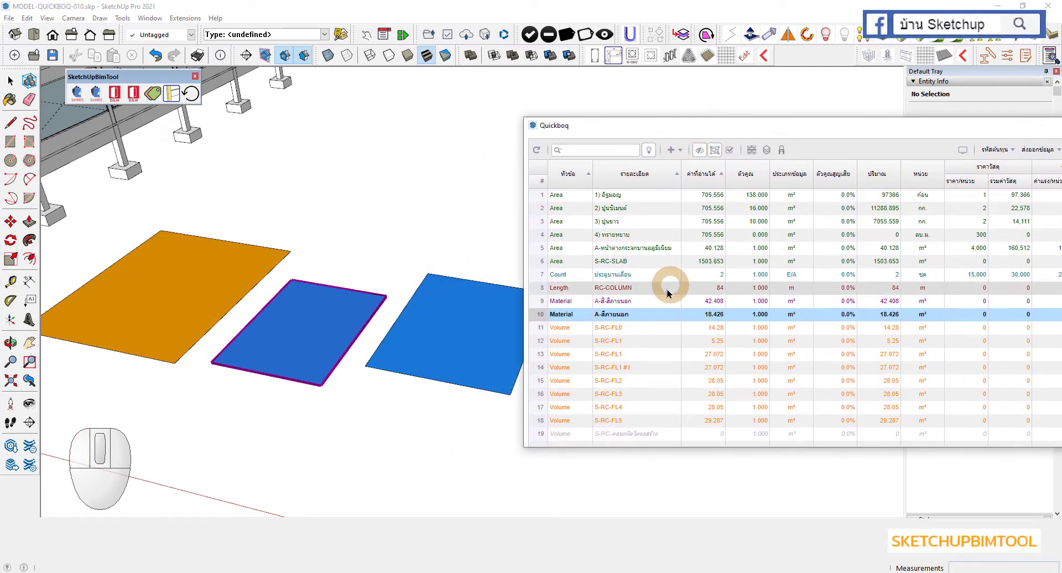
# Highlight the paint rows' faces, then delete both material rows from the report
pyautogui.click(627, 306)
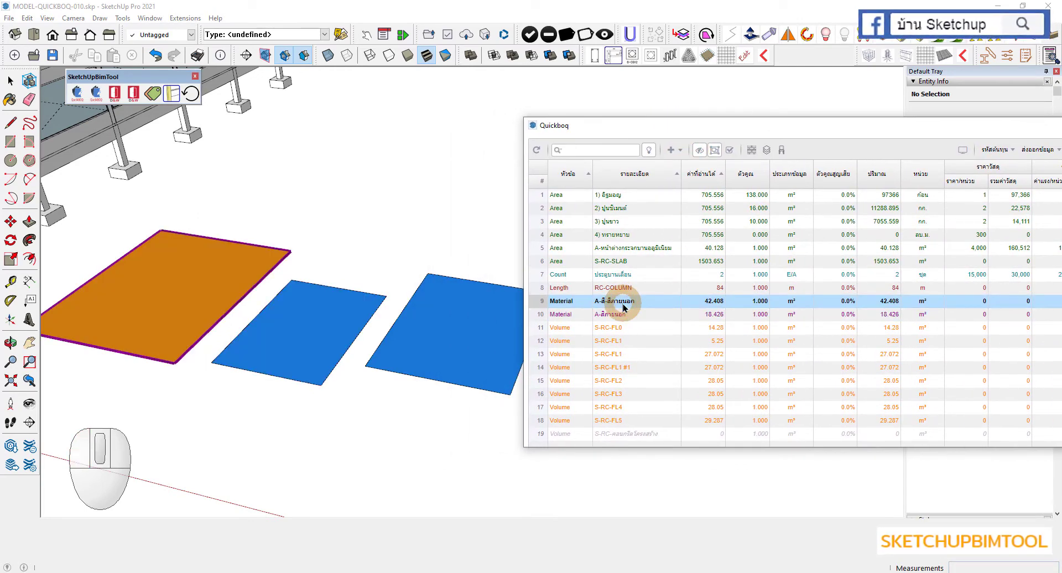
pyautogui.click(627, 320)
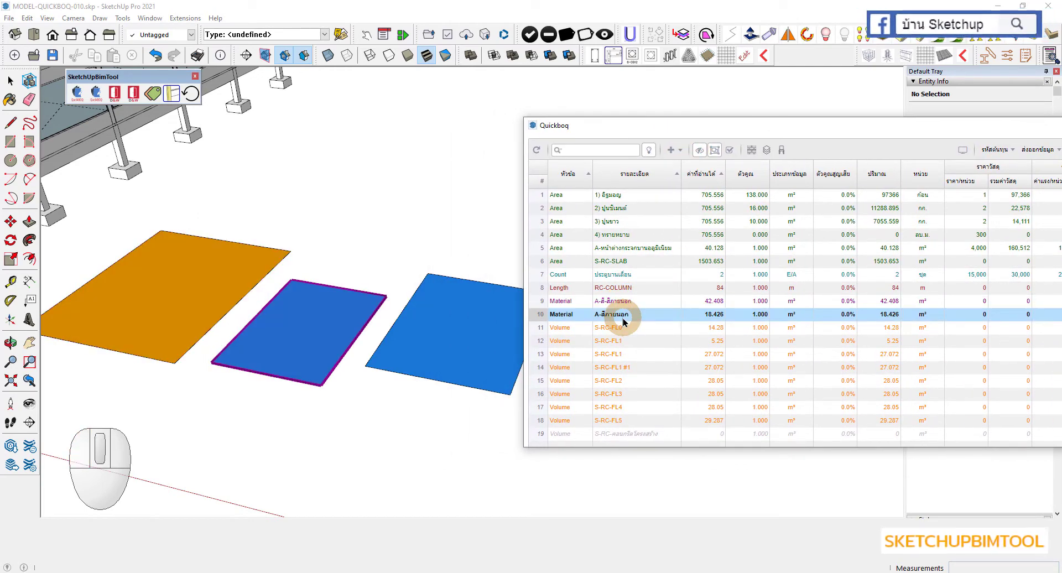
pyautogui.click(616, 305)
pyautogui.click(612, 315)
pyautogui.click(616, 302)
pyautogui.click(612, 313)
pyautogui.rightClick(613, 314)
pyautogui.click(631, 324)
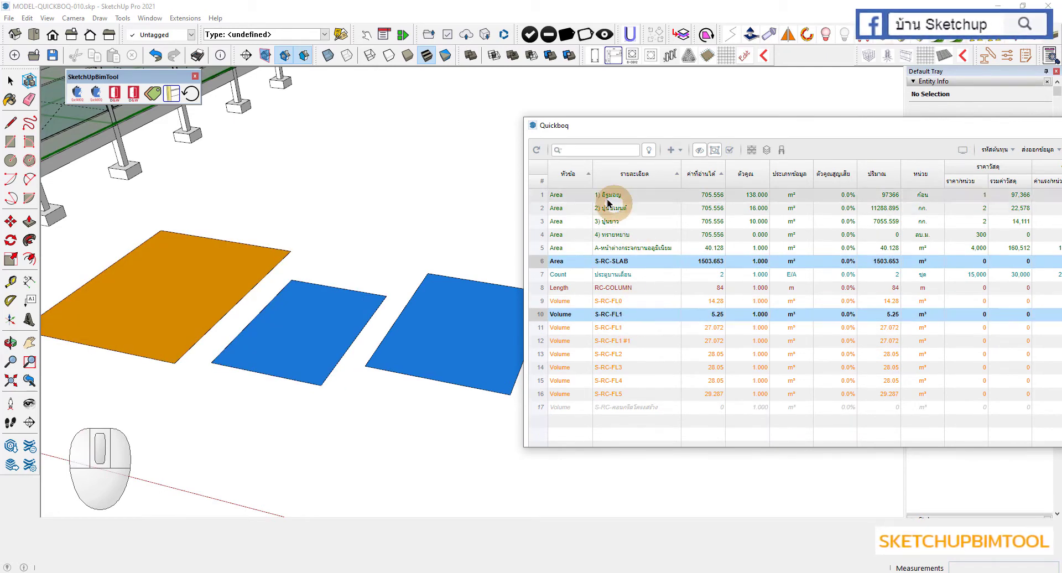
# Select the painted faces on the building and squares
pyautogui.click(473, 190)
pyautogui.scroll(-3)
pyautogui.press('space')
pyautogui.doubleClick(385, 328)
pyautogui.scroll(3)
pyautogui.middleClick(282, 234)
pyautogui.click(296, 291)
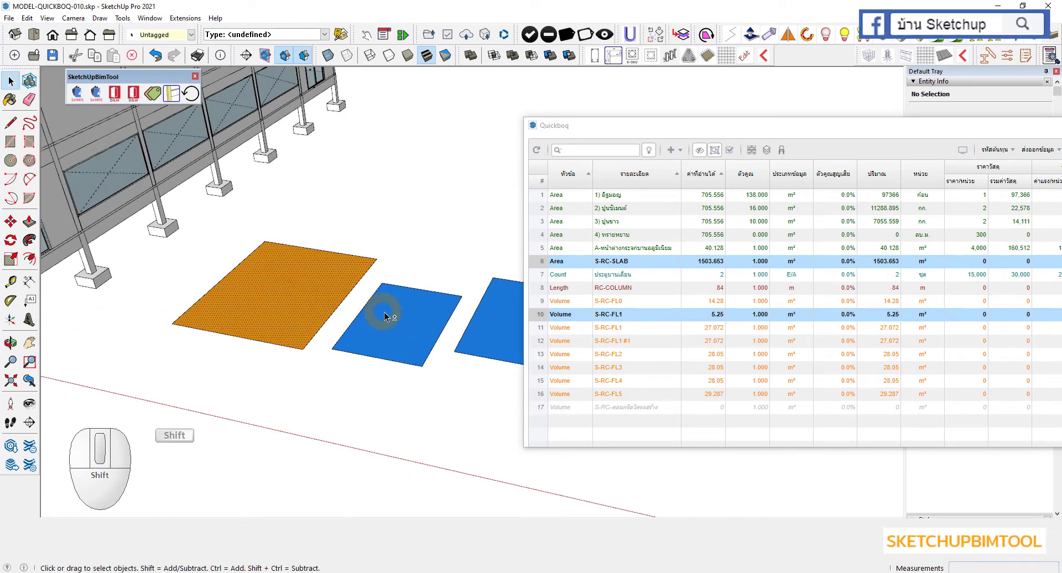
# Add both paint materials to the Quickboq report as rows of 18.426 and 42.408 m²
pyautogui.click(400, 317)
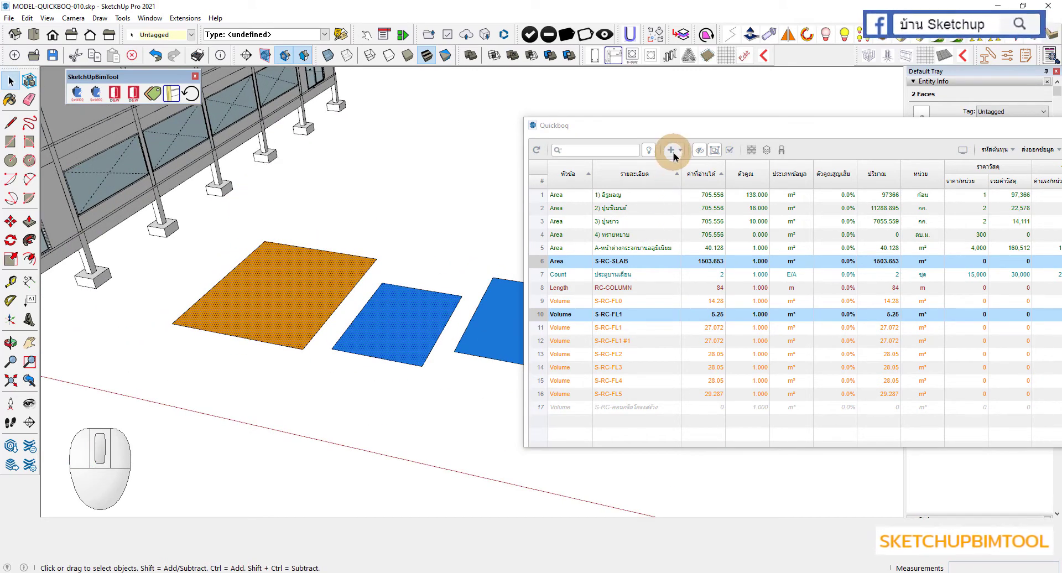
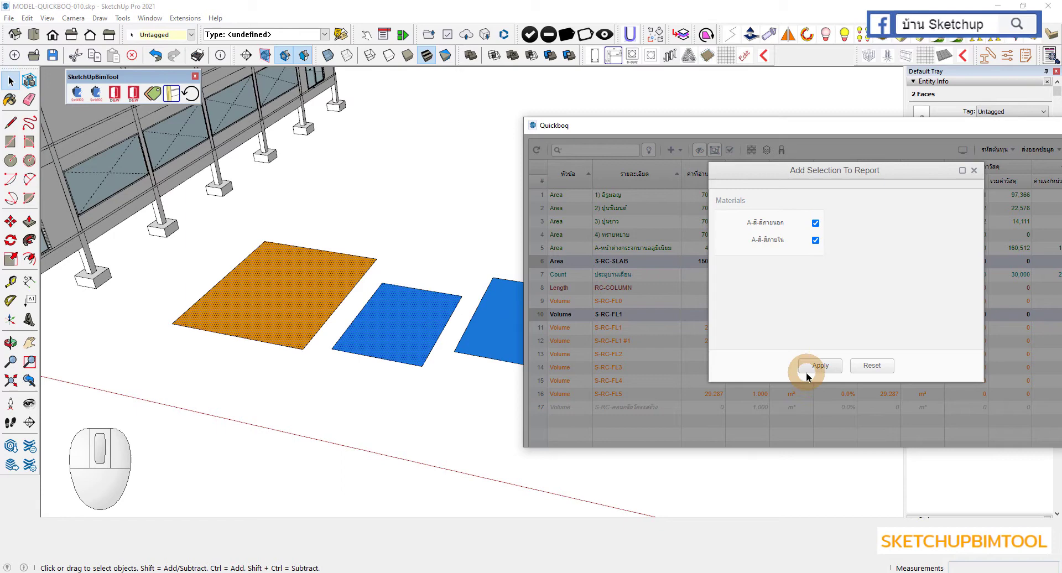
pyautogui.click(815, 372)
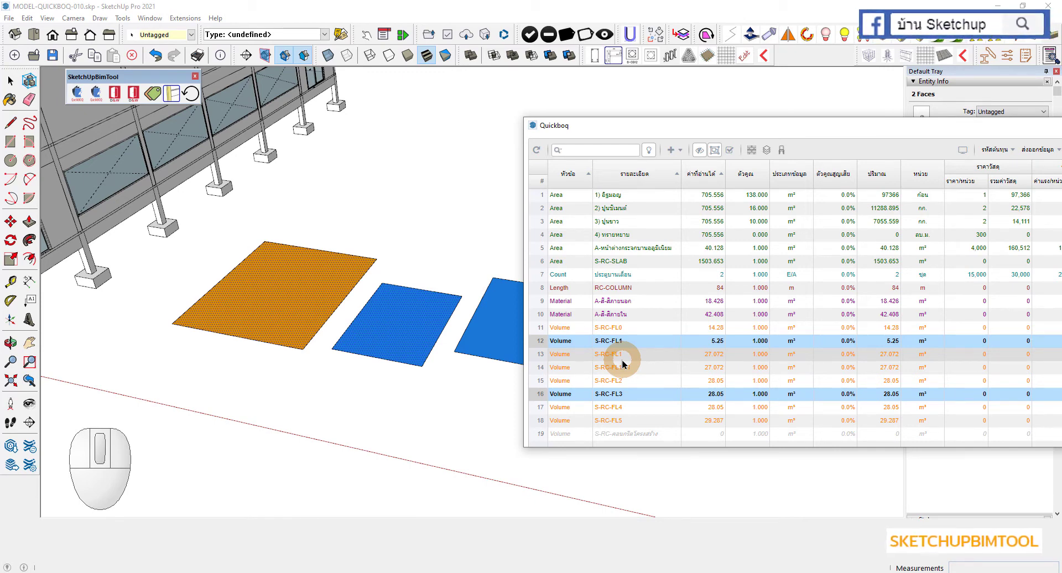
pyautogui.click(624, 306)
pyautogui.click(618, 321)
pyautogui.scroll(-3)
pyautogui.middleClick(346, 415)
pyautogui.scroll(3)
pyautogui.press('space')
pyautogui.click(368, 408)
pyautogui.click(610, 303)
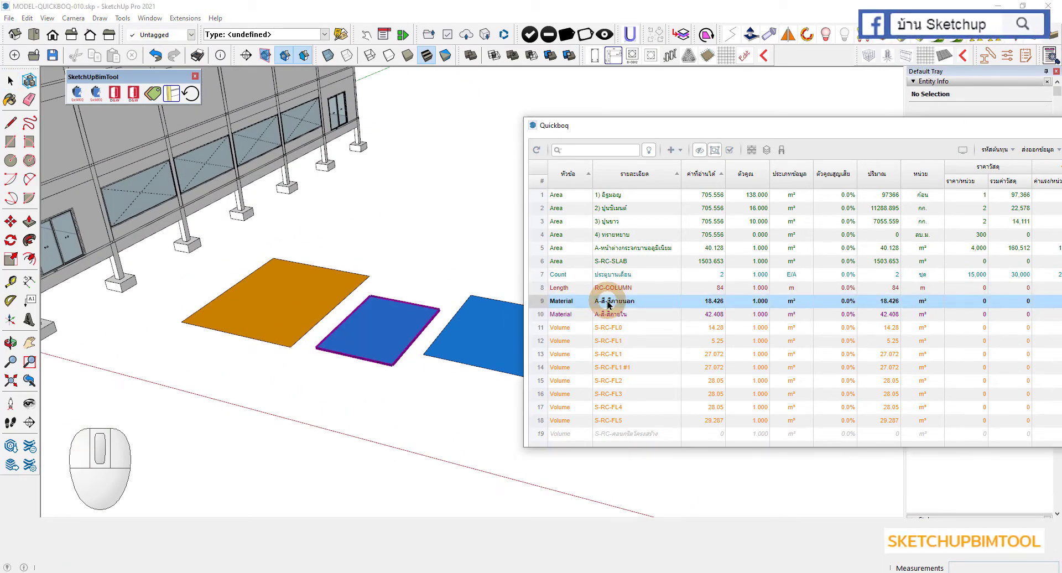
pyautogui.middleClick(350, 336)
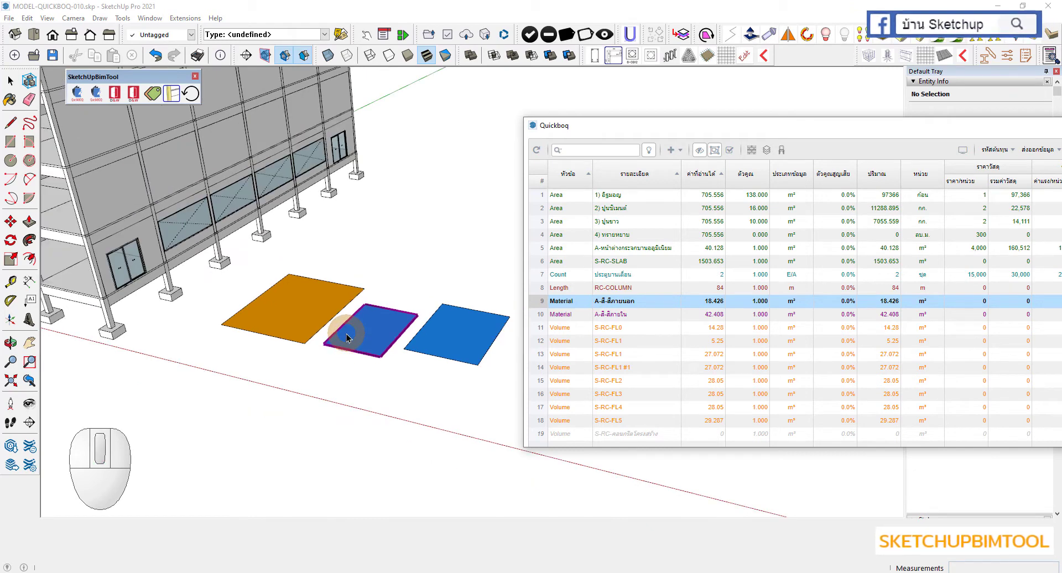
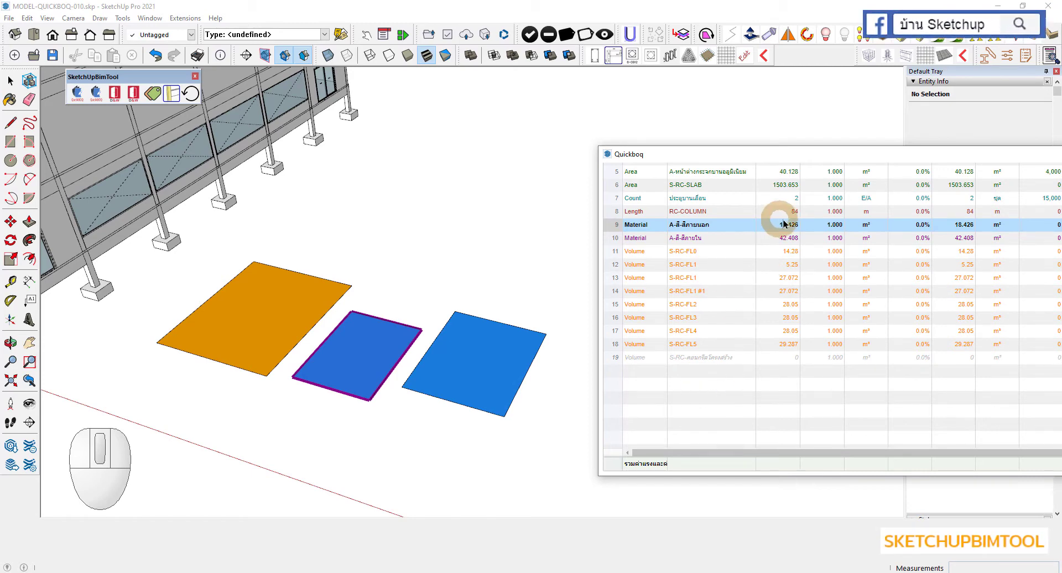
pyautogui.click(784, 222)
pyautogui.click(783, 239)
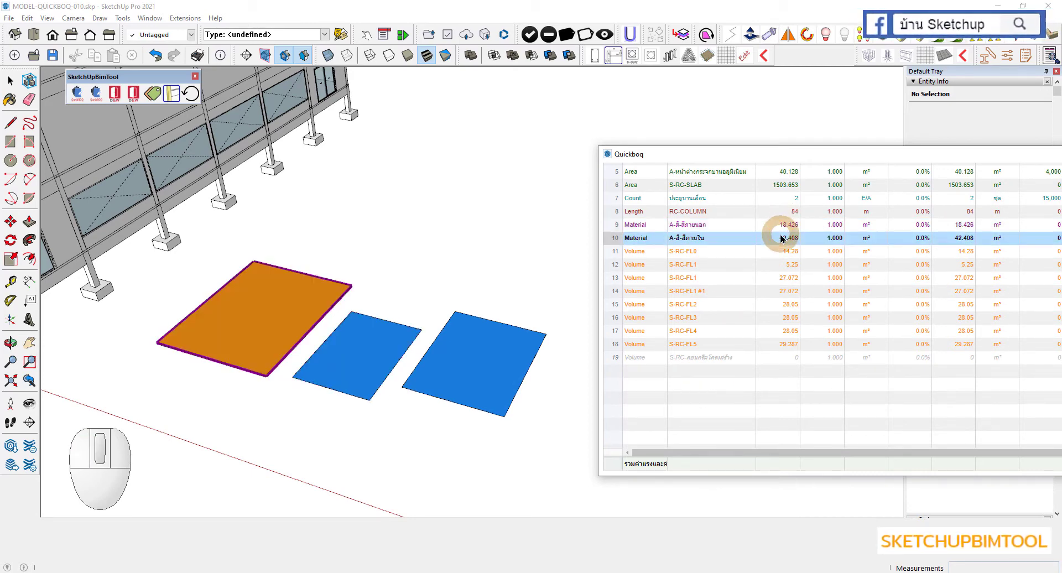
pyautogui.click(790, 232)
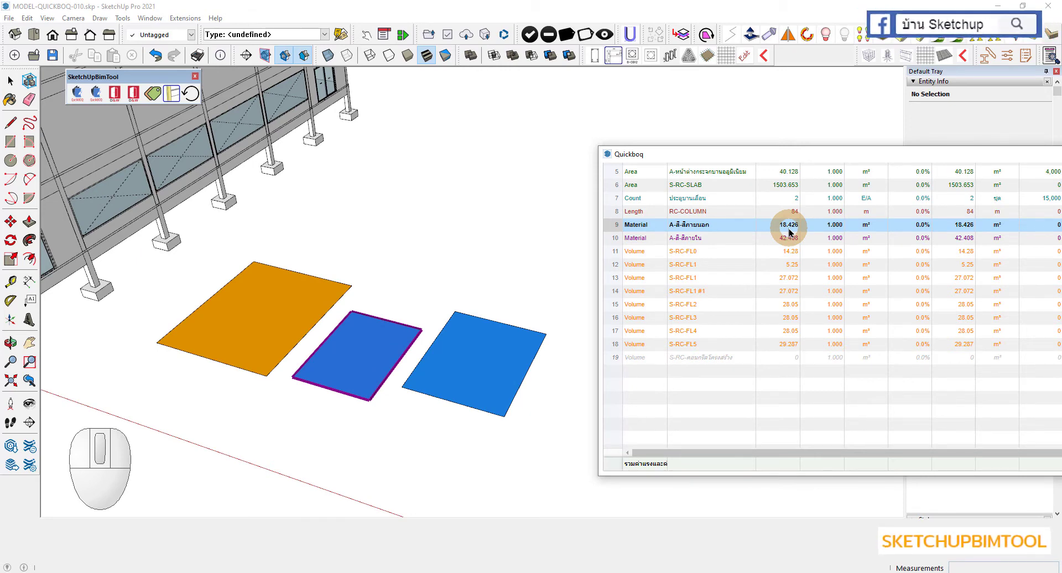
pyautogui.click(788, 240)
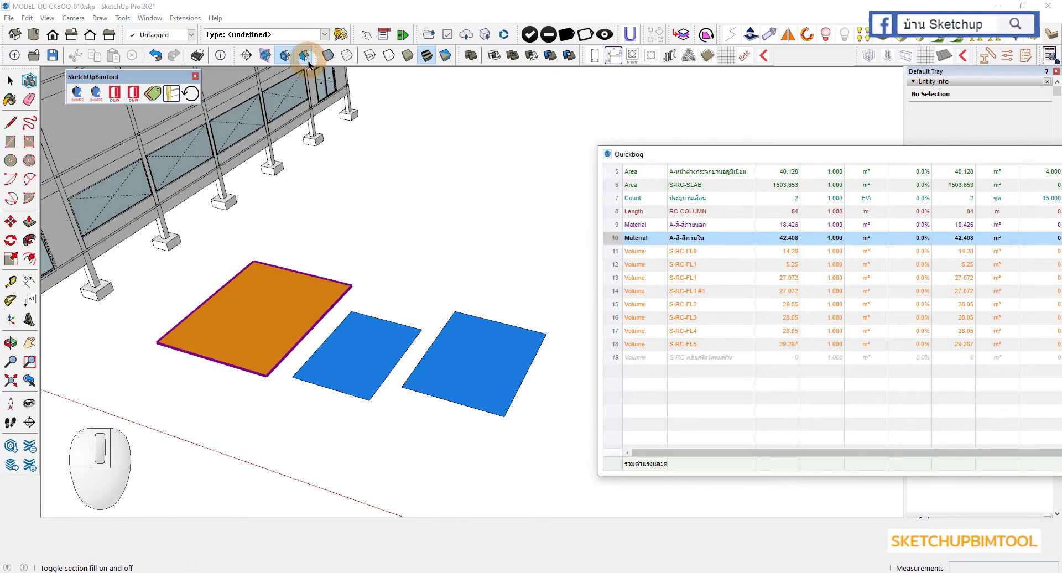
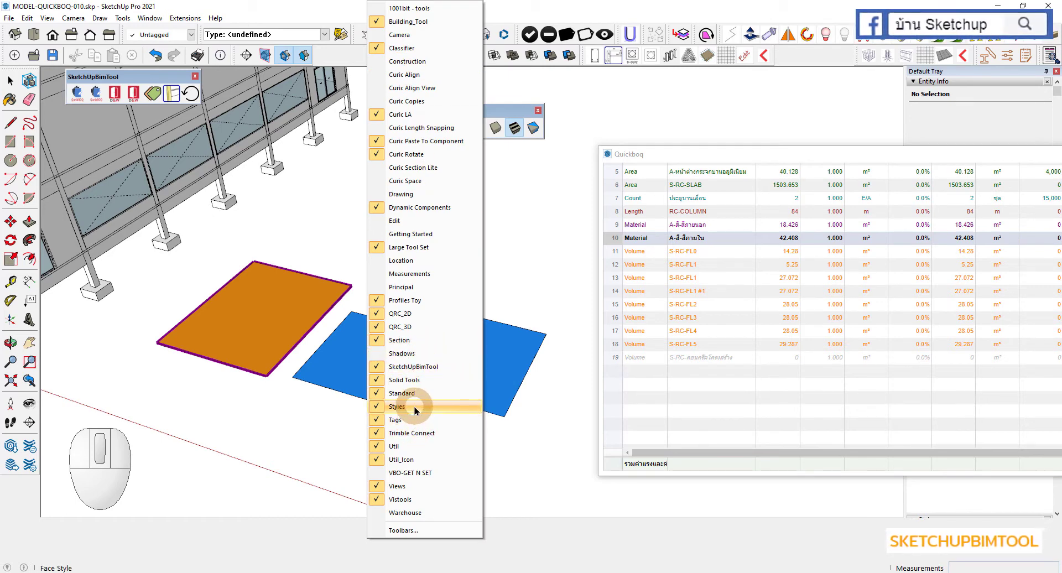
# Show the Styles toolbar and display the model in Monochrome
pyautogui.click(549, 198)
pyautogui.moveTo(483, 116); pyautogui.dragTo(461, 94)
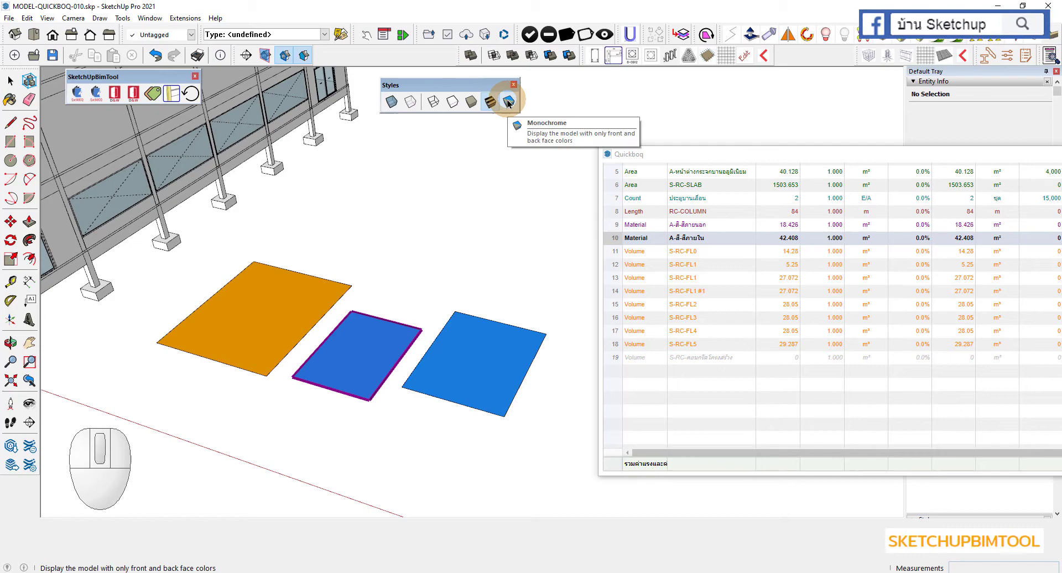
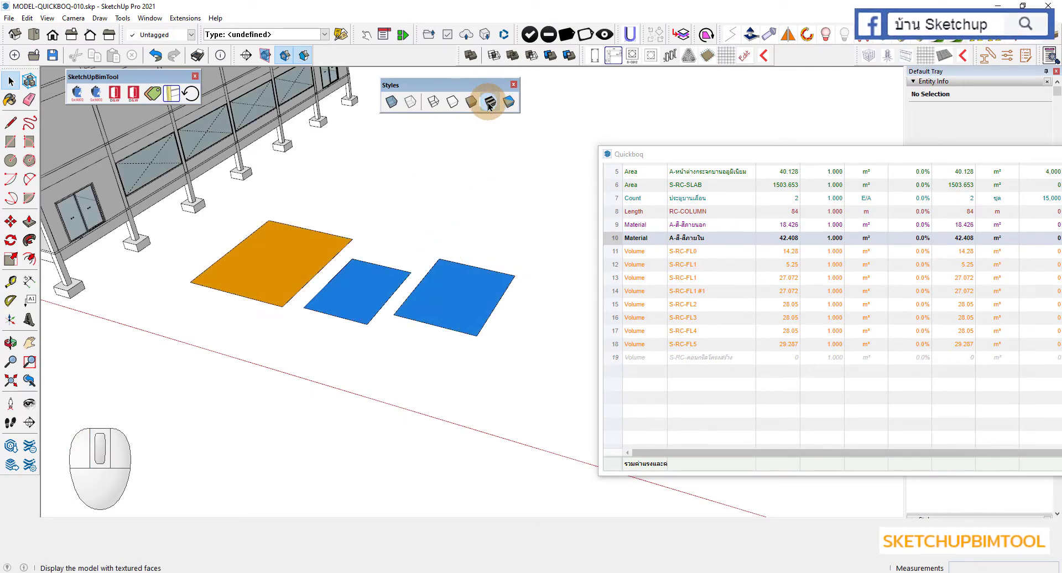
pyautogui.click(512, 106)
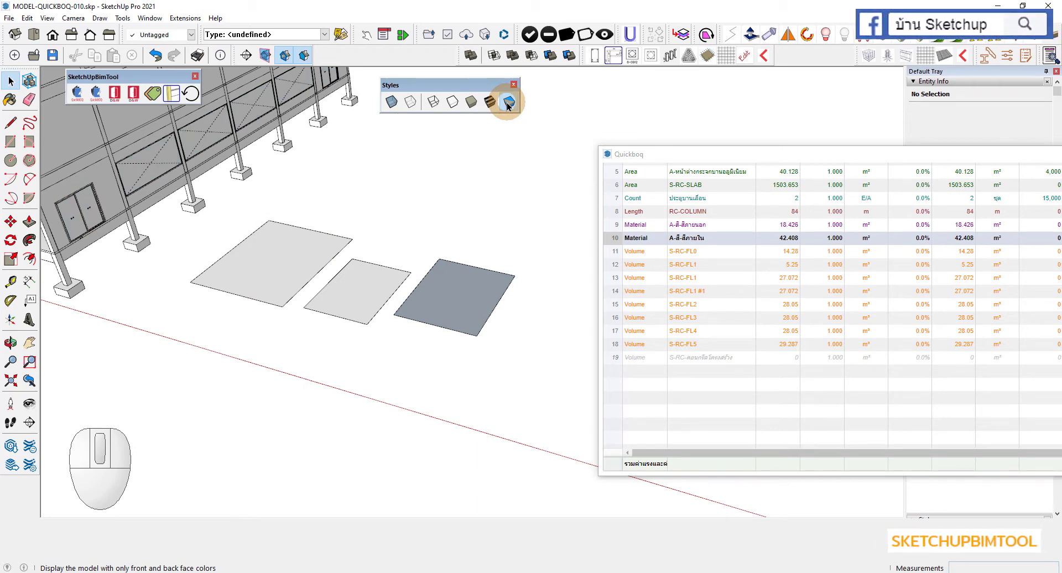
# Restore Shaded with Textures, reverse the third square and paint it with exterior paint
pyautogui.click(492, 101)
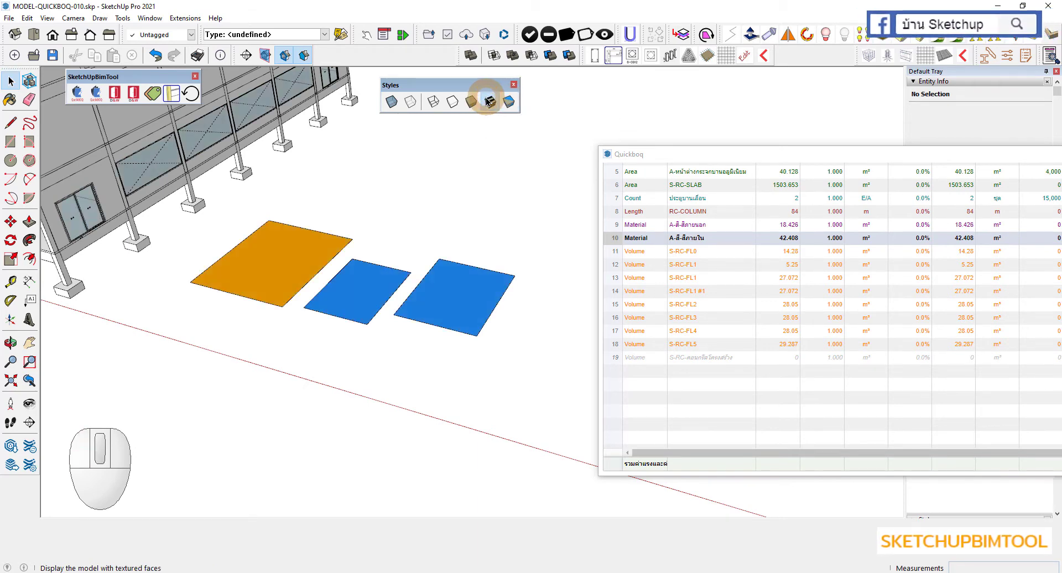
pyautogui.click(687, 156)
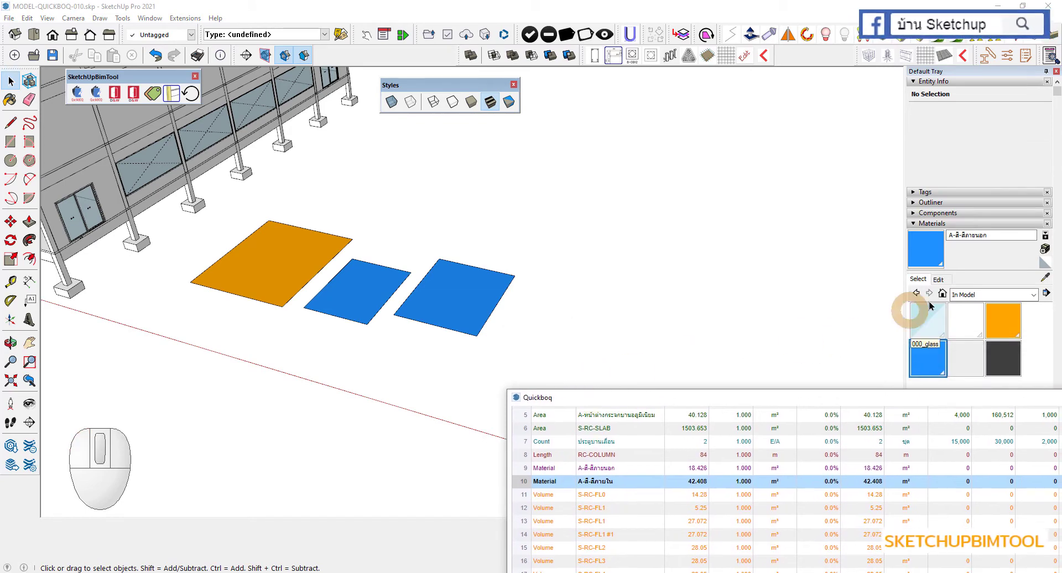
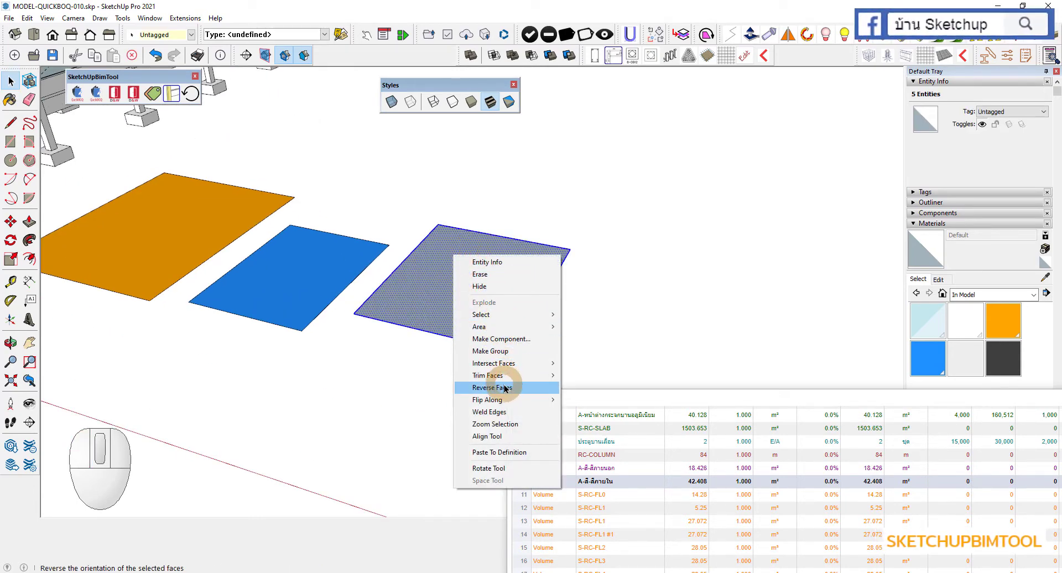
pyautogui.click(505, 388)
pyautogui.click(586, 339)
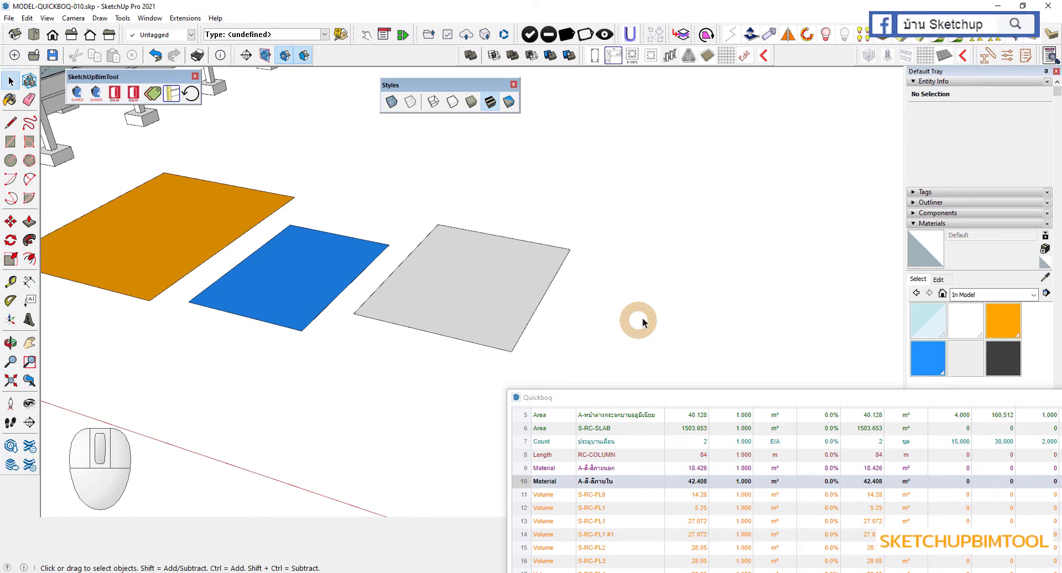
pyautogui.click(935, 362)
pyautogui.click(509, 268)
# Refresh Quickboq so the exterior-paint row updates to 43.986 m², interior staying 42.408 m²
pyautogui.press('space')
pyautogui.moveTo(607, 396); pyautogui.dragTo(696, 129)
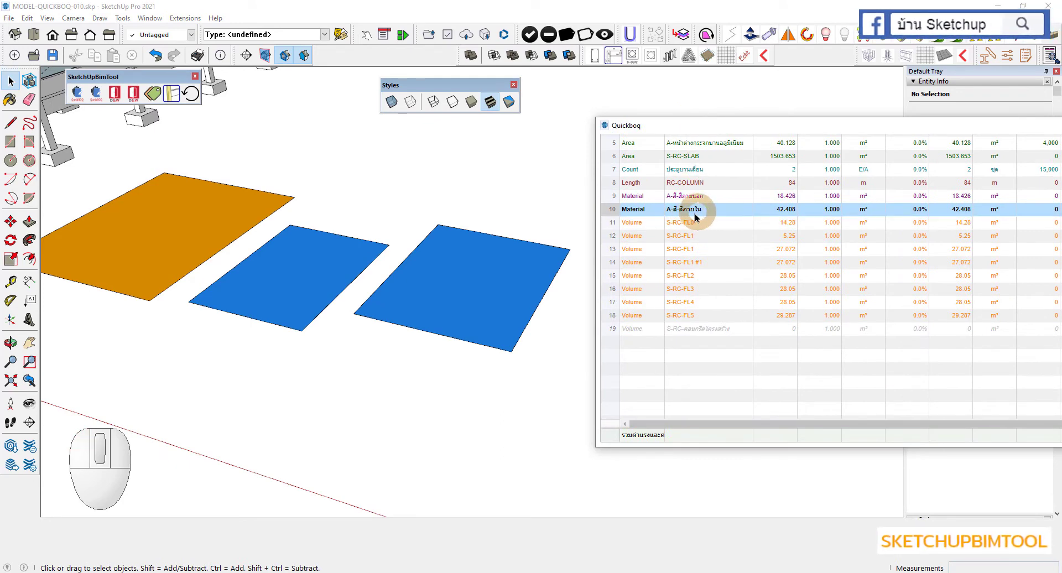
pyautogui.scroll(3)
pyautogui.click(611, 149)
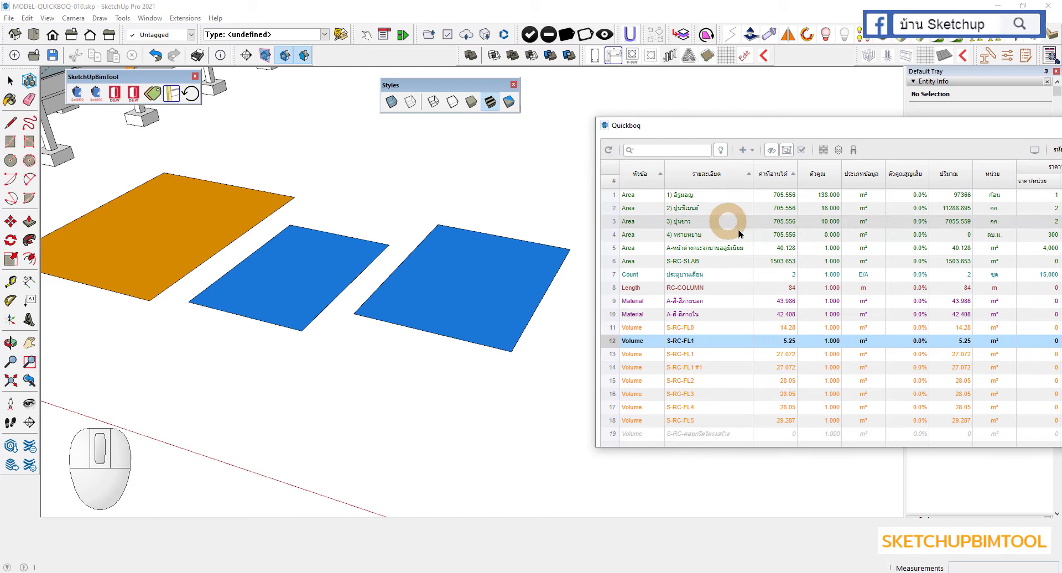
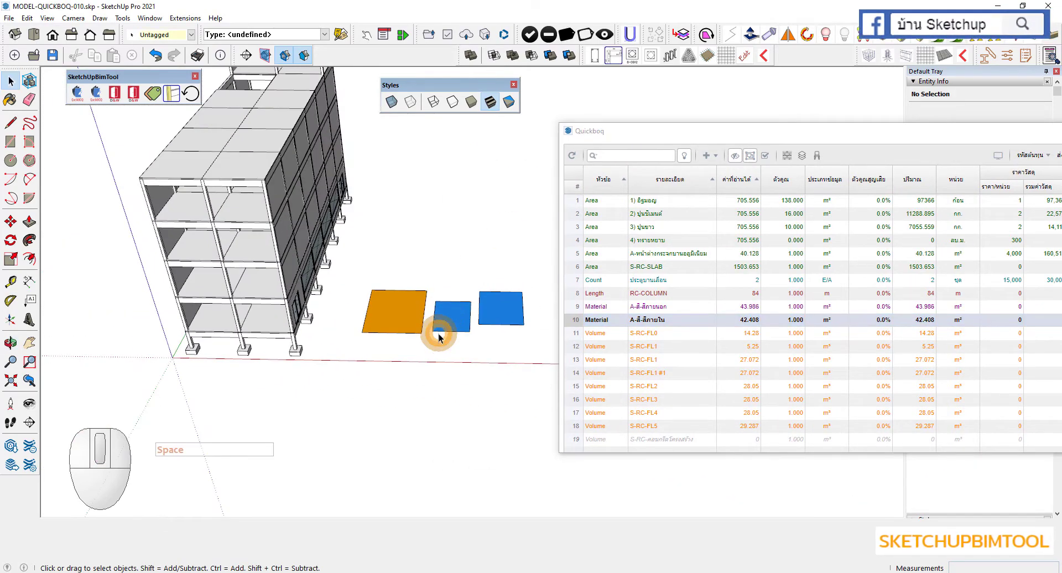
# Orbit and pan around the building to inspect the upper-floor wall panels
pyautogui.moveTo(461, 315); pyautogui.dragTo(548, 371)
pyautogui.middleClick(468, 347)
pyautogui.scroll(-3)
pyautogui.press('Delete')
pyautogui.scroll(3)
pyautogui.middleClick(297, 307)
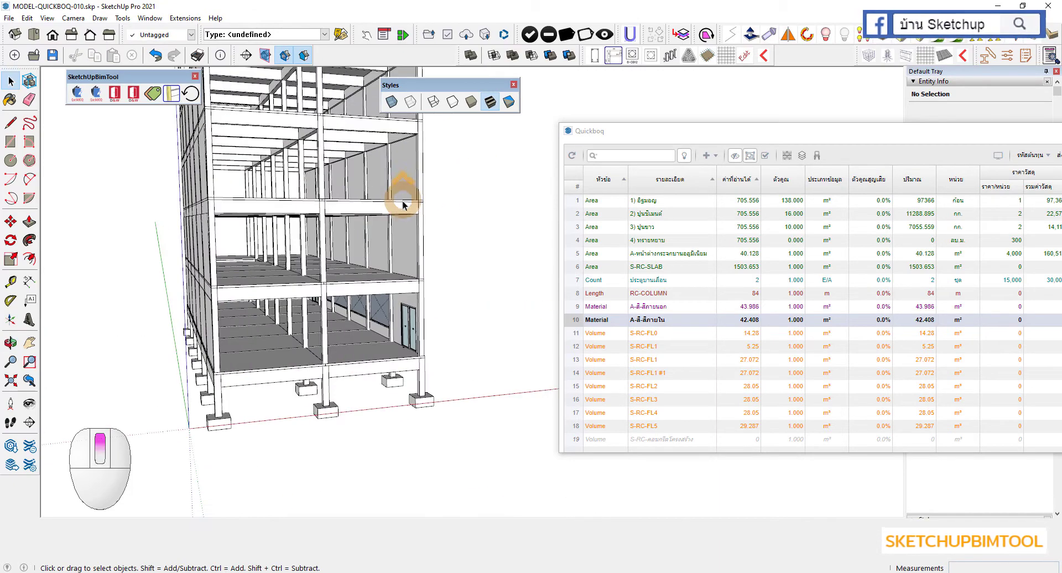
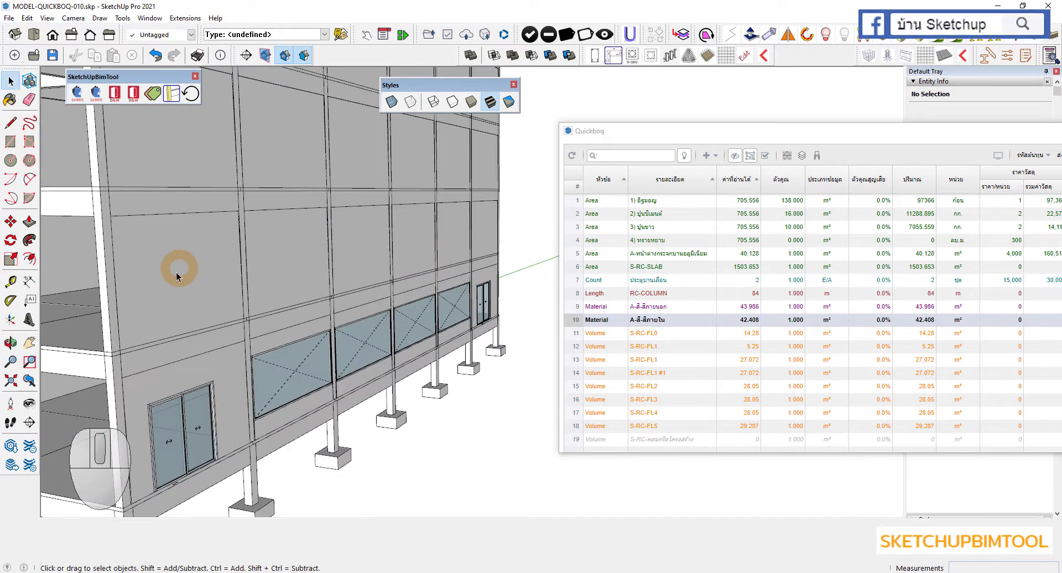
pyautogui.scroll(-3)
pyautogui.scroll(3)
pyautogui.moveTo(295, 266); pyautogui.dragTo(251, 263)
pyautogui.scroll(-3)
pyautogui.scroll(3)
pyautogui.middleClick(251, 263)
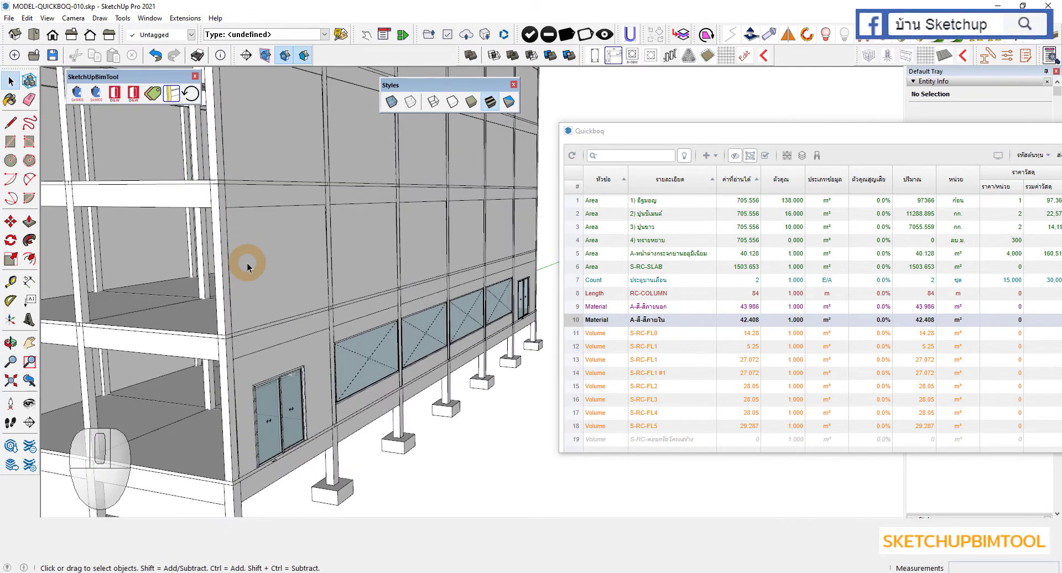
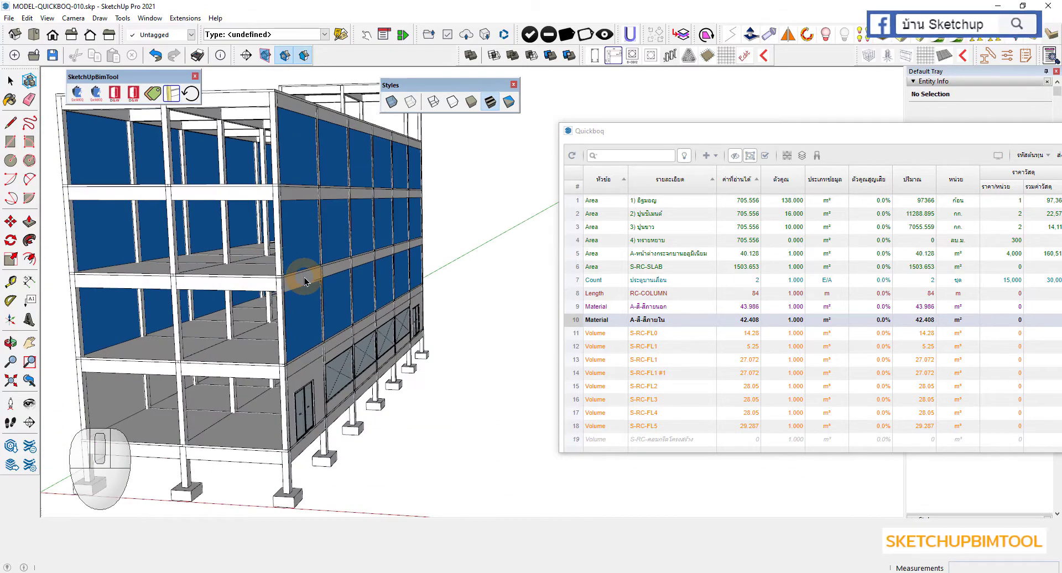
# Undo the last change and select one of the building's wall groups
pyautogui.scroll(-3)
pyautogui.middleClick(360, 307)
pyautogui.press('ctrl+z')
pyautogui.scroll(-3)
pyautogui.moveTo(444, 334); pyautogui.dragTo(363, 284)
pyautogui.press('space')
pyautogui.scroll(3)
pyautogui.click(307, 308)
# Orbit around the building to view the dark blue upper-floor wall panels
pyautogui.middleClick(357, 304)
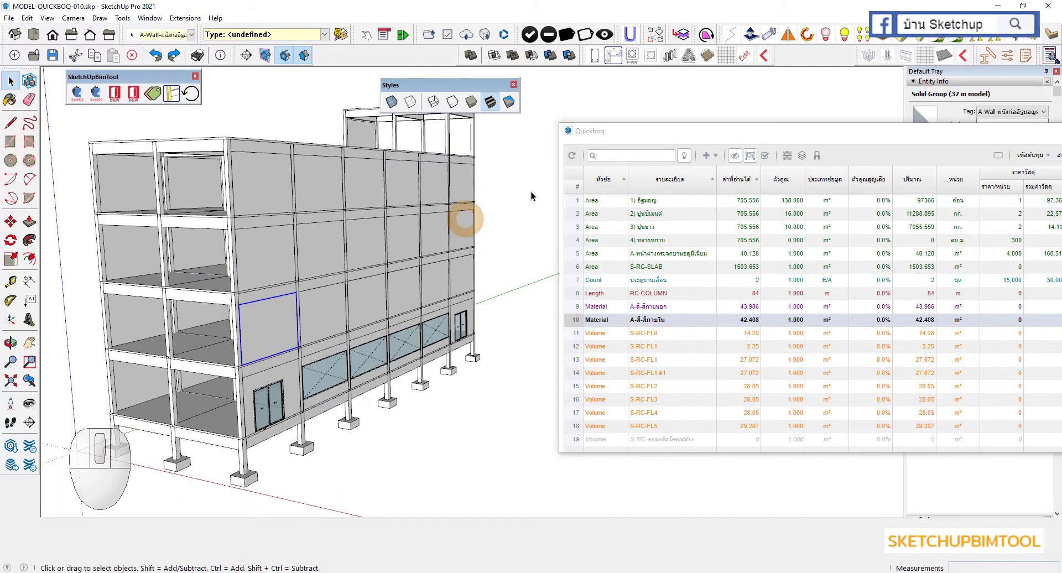
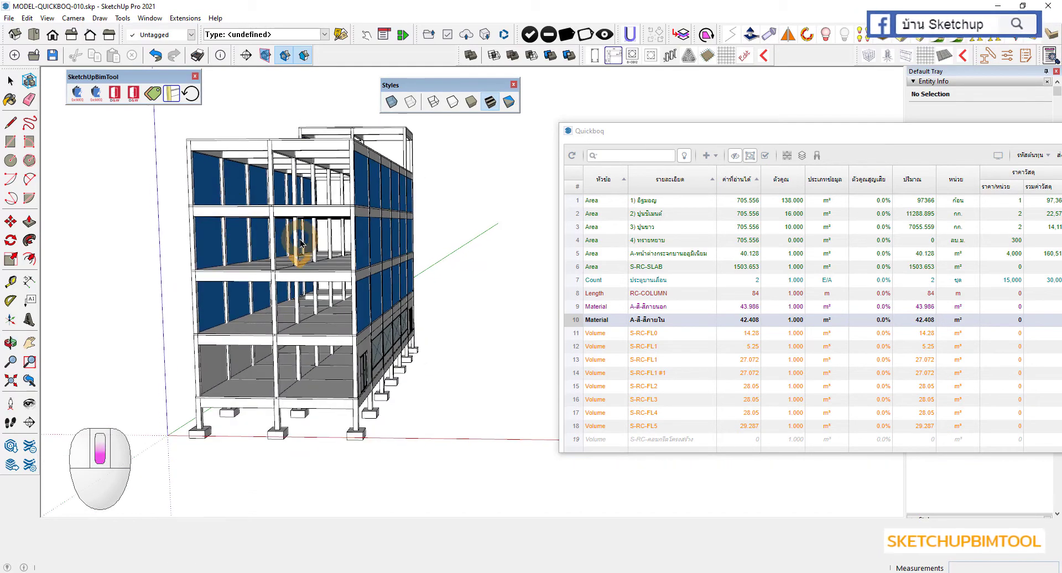
pyautogui.middleClick(361, 232)
pyautogui.scroll(3)
pyautogui.middleClick(376, 240)
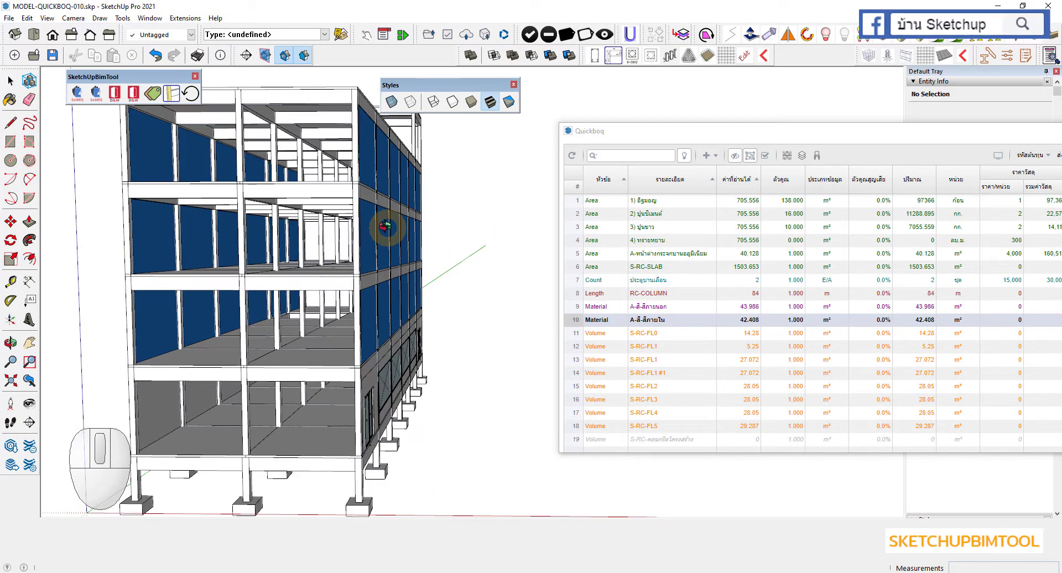
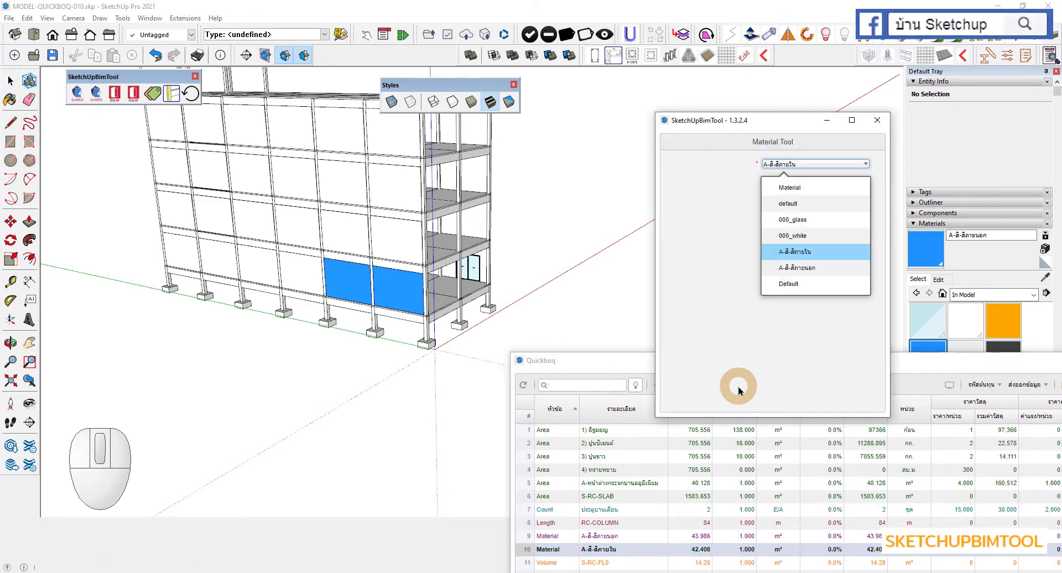
# Paint five facade wall panels with the exterior paint A-สี-สีภายนอก
pyautogui.click(798, 268)
pyautogui.click(308, 272)
pyautogui.click(265, 273)
pyautogui.click(219, 266)
pyautogui.click(189, 252)
pyautogui.click(180, 214)
# Make the interior paint A-สี-สีภายใน the current Material Tool material
pyautogui.scroll(-3)
pyautogui.scroll(3)
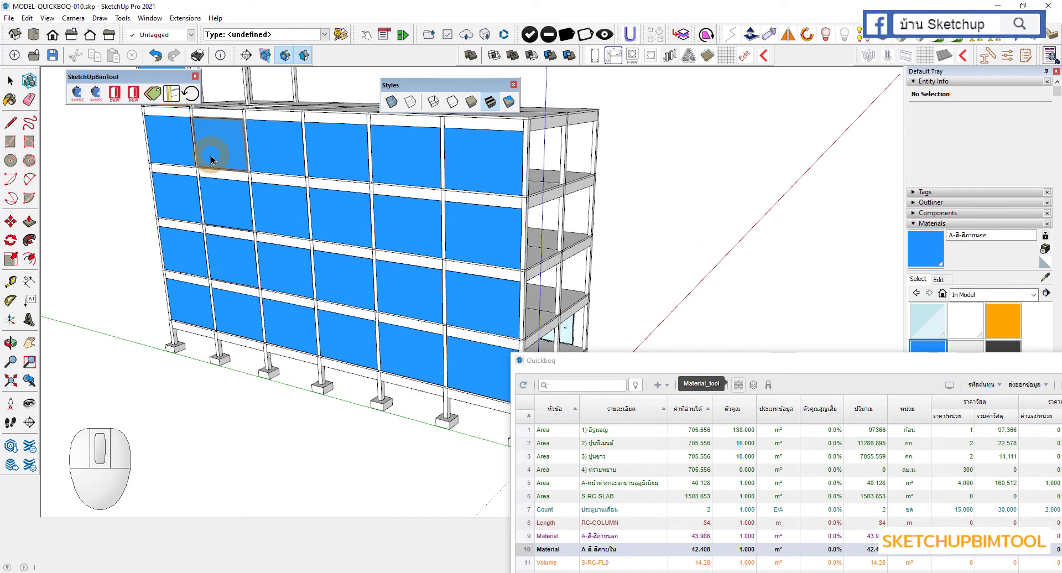
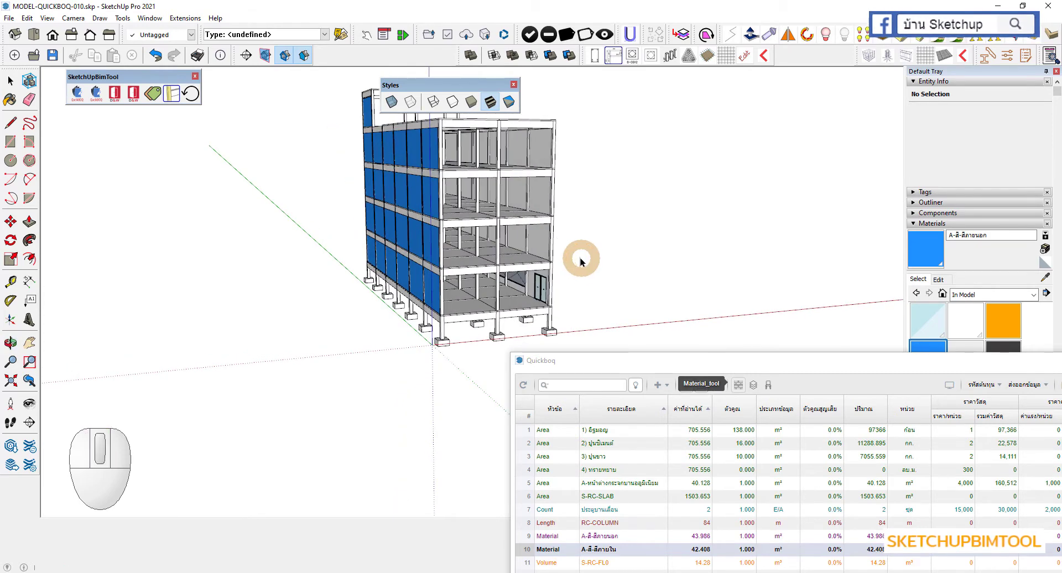
pyautogui.click(741, 386)
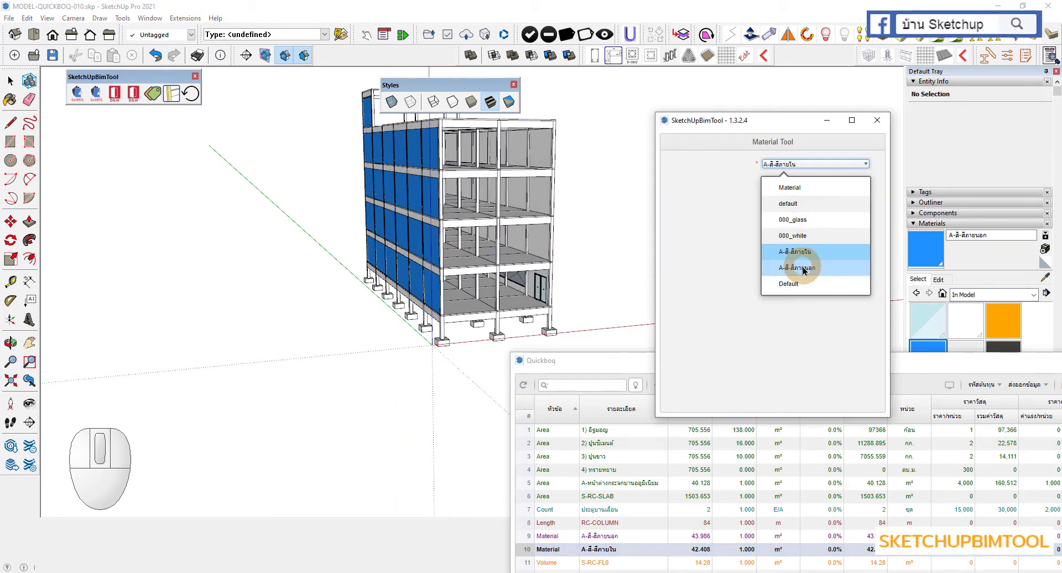
pyautogui.click(809, 256)
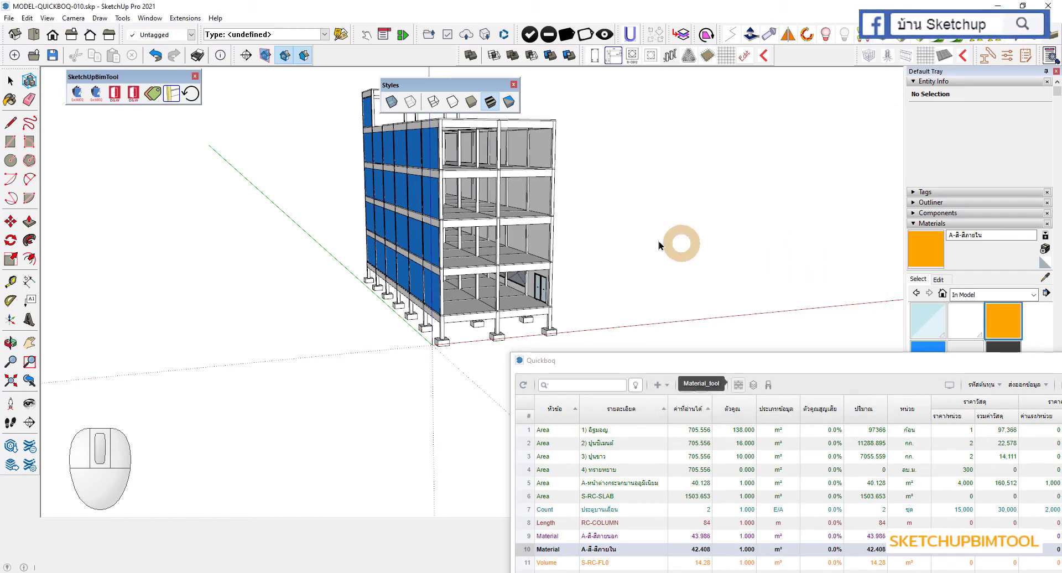
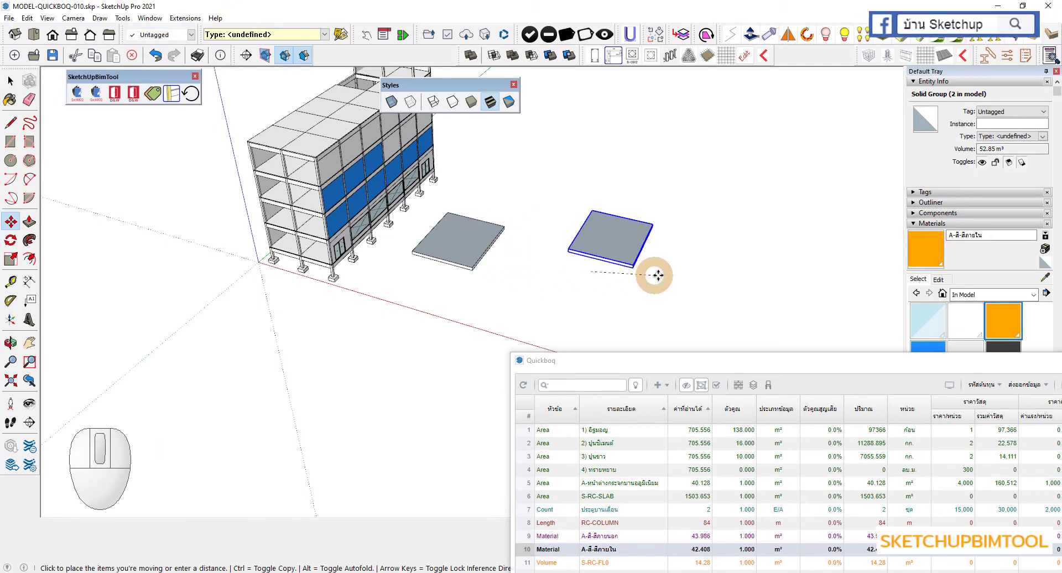
# Place the moved slab beside the others so three slabs sit in a row
pyautogui.doubleClick(623, 318)
pyautogui.press('space')
pyautogui.scroll(3)
pyautogui.scroll(-3)
pyautogui.scroll(3)
pyautogui.doubleClick(457, 239)
pyautogui.scroll(3)
pyautogui.middleClick(457, 239)
# Paint the first two slabs with the interior paint using the Paint Bucket
pyautogui.press('b')
pyautogui.click(446, 214)
pyautogui.press('space')
pyautogui.scroll(-3)
pyautogui.press('Escape')
pyautogui.press('Escape')
pyautogui.doubleClick(590, 226)
pyautogui.scroll(3)
pyautogui.press('b')
pyautogui.click(578, 225)
pyautogui.press('space')
pyautogui.scroll(-3)
pyautogui.press('Escape')
pyautogui.press('space')
pyautogui.scroll(-3)
# Switch the display to front and back face colours, hiding material colours
pyautogui.middleClick(493, 313)
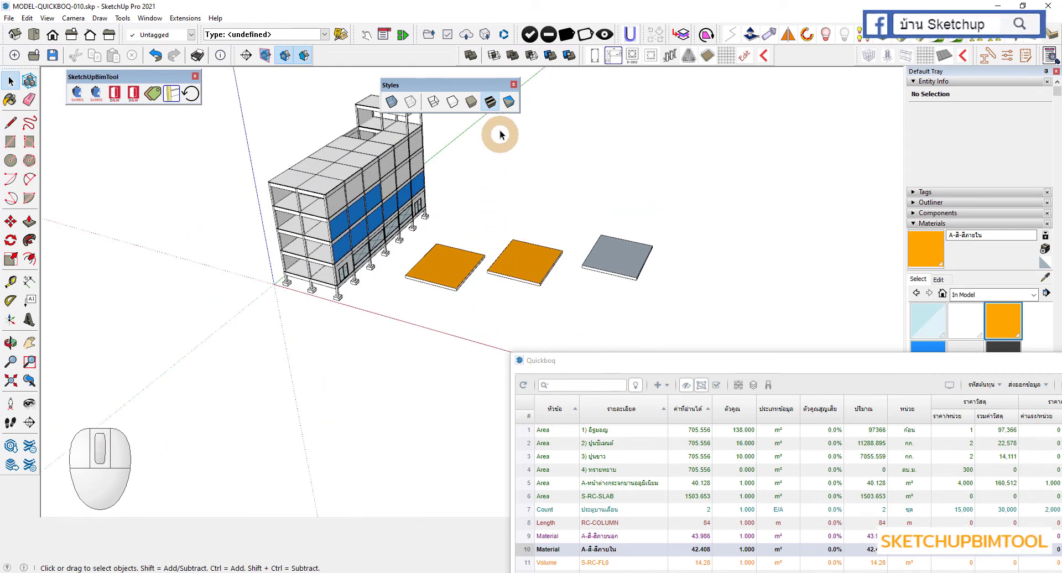
pyautogui.click(510, 105)
pyautogui.scroll(3)
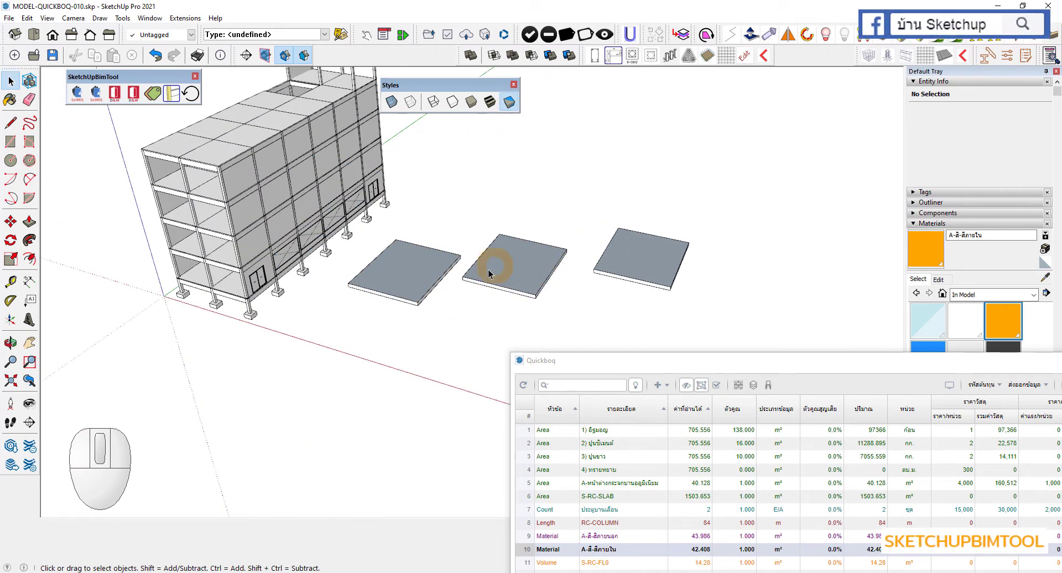
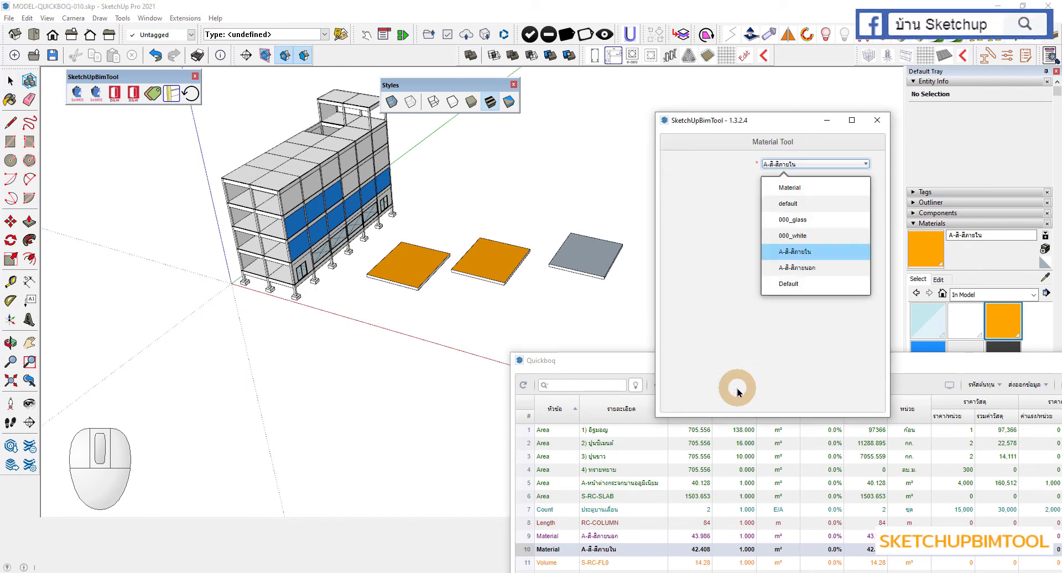
# Paint the third slab with A-สี-สีภายใน, answering Yes to switch its back face
pyautogui.click(786, 170)
pyautogui.click(728, 220)
pyautogui.scroll(-3)
pyautogui.scroll(3)
pyautogui.click(562, 253)
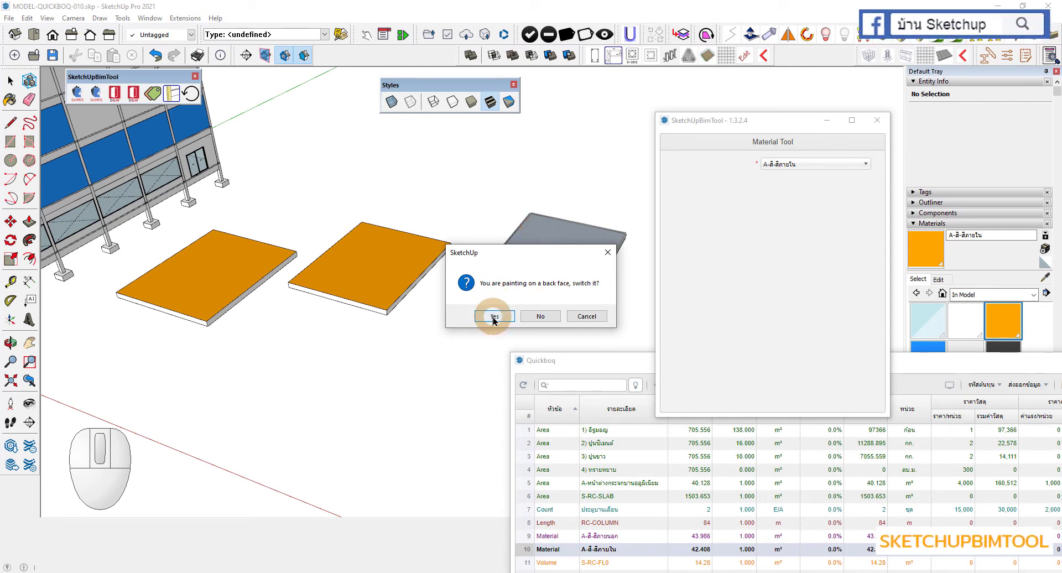
pyautogui.click(496, 320)
# Toggle the Monochrome face style and orbit to check all three slabs
pyautogui.scroll(-3)
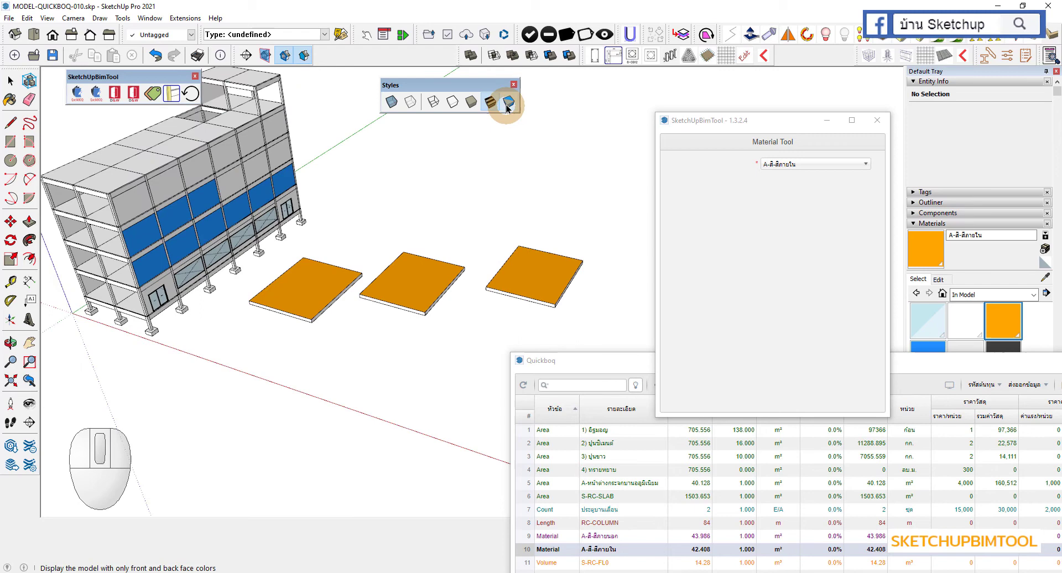
pyautogui.click(509, 106)
pyautogui.scroll(3)
pyautogui.middleClick(525, 287)
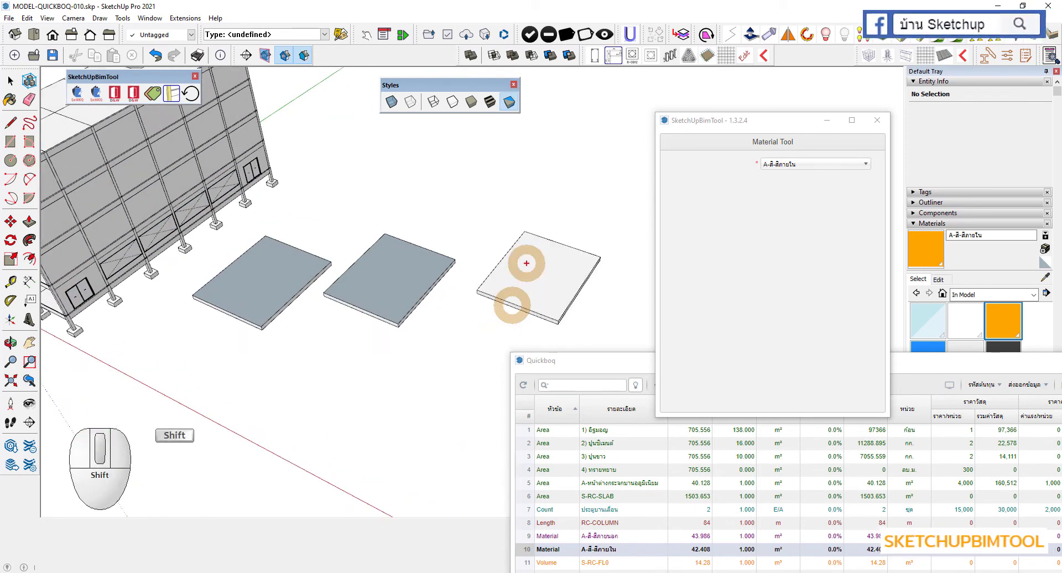
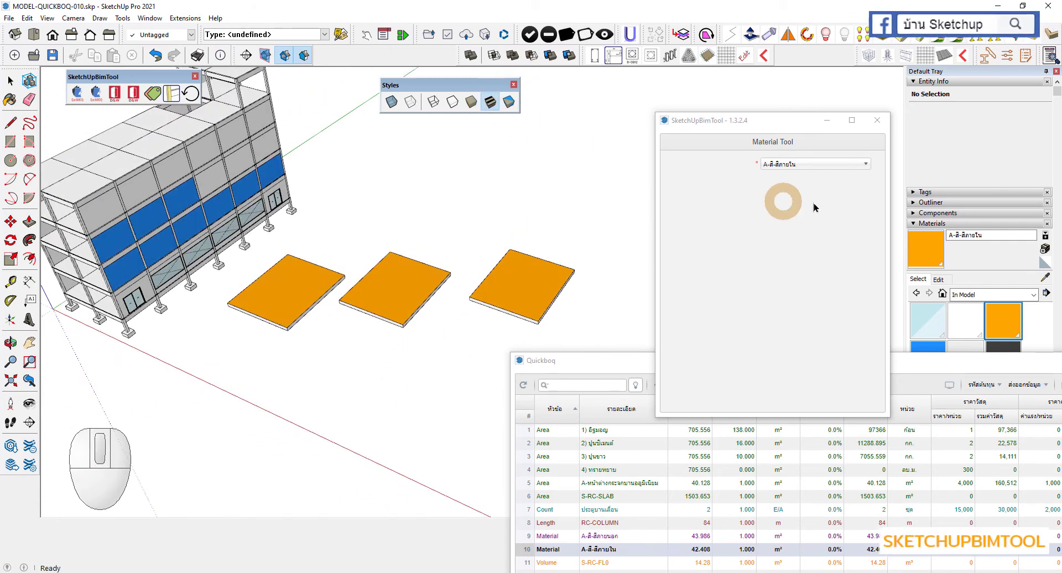
# Reselect a paint material and paint two more faces, confirming the back-face prompt each time
pyautogui.click(821, 169)
pyautogui.click(821, 169)
pyautogui.click(821, 169)
pyautogui.click(733, 252)
pyautogui.click(388, 295)
pyautogui.click(498, 317)
pyautogui.click(291, 287)
pyautogui.click(502, 317)
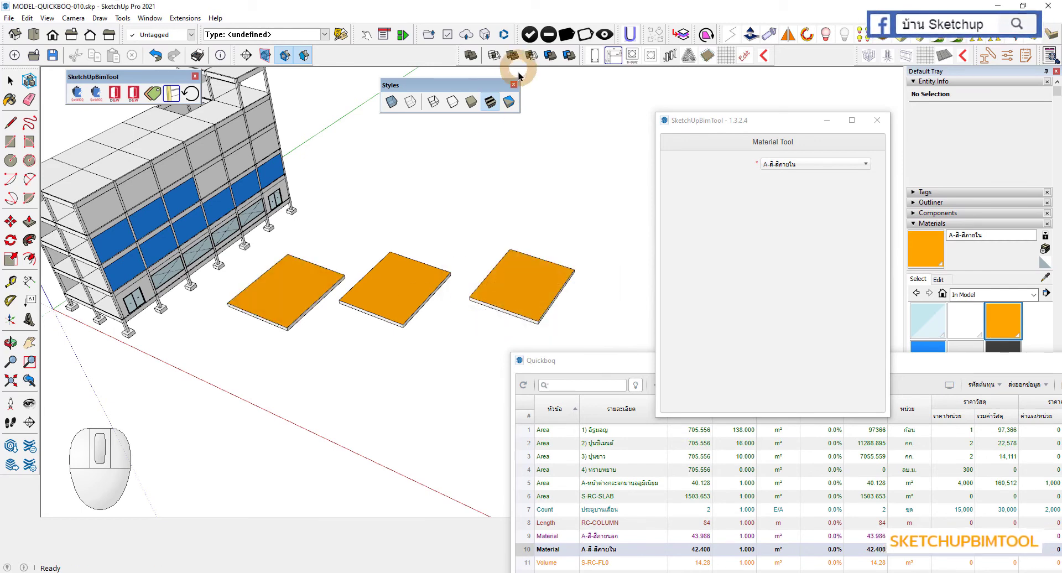
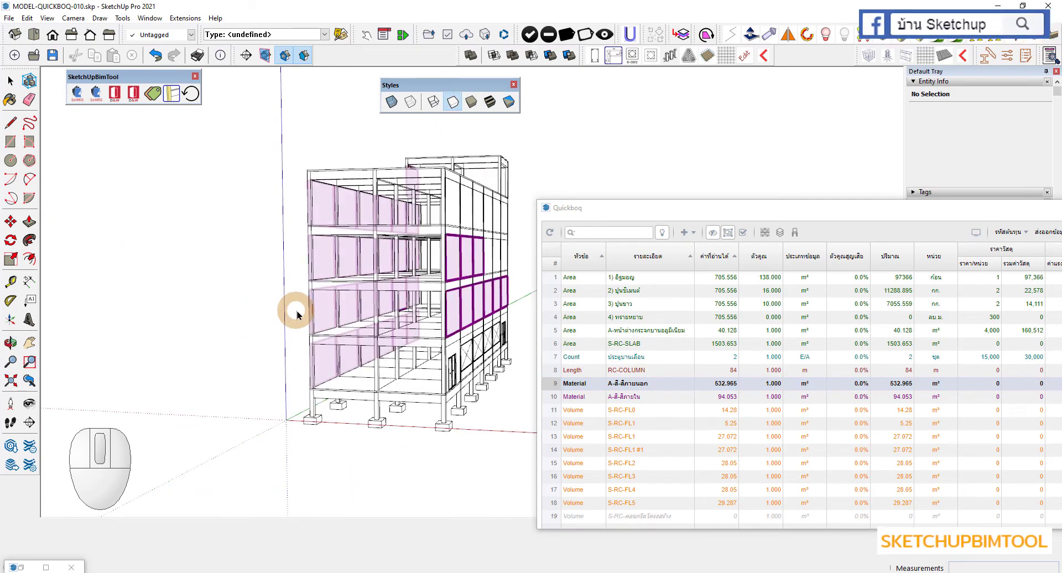
# Highlight the faces painted with A-สี-สีภายใน from its Quickboq row in X-ray view
pyautogui.click(635, 395)
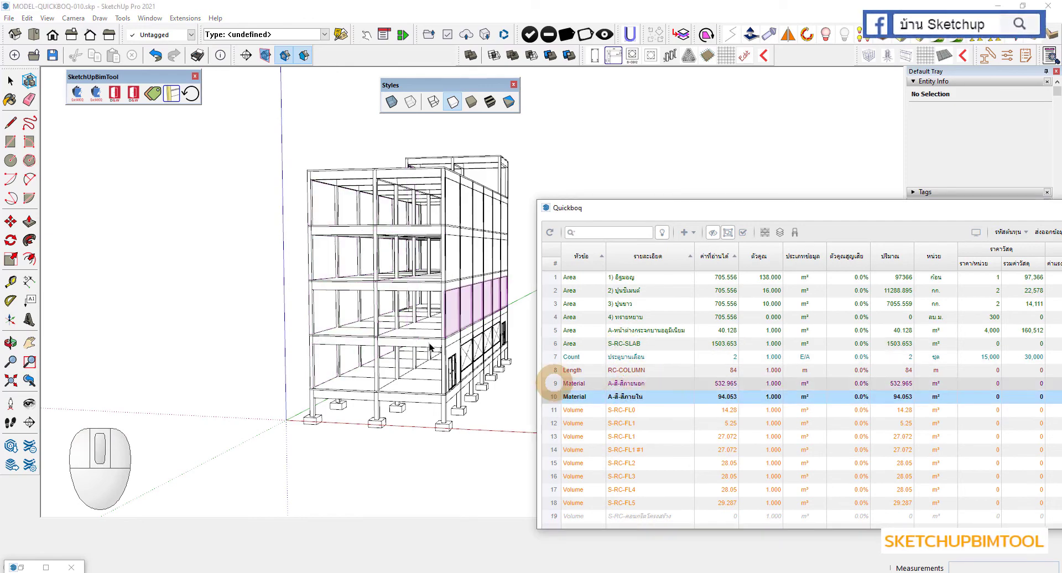